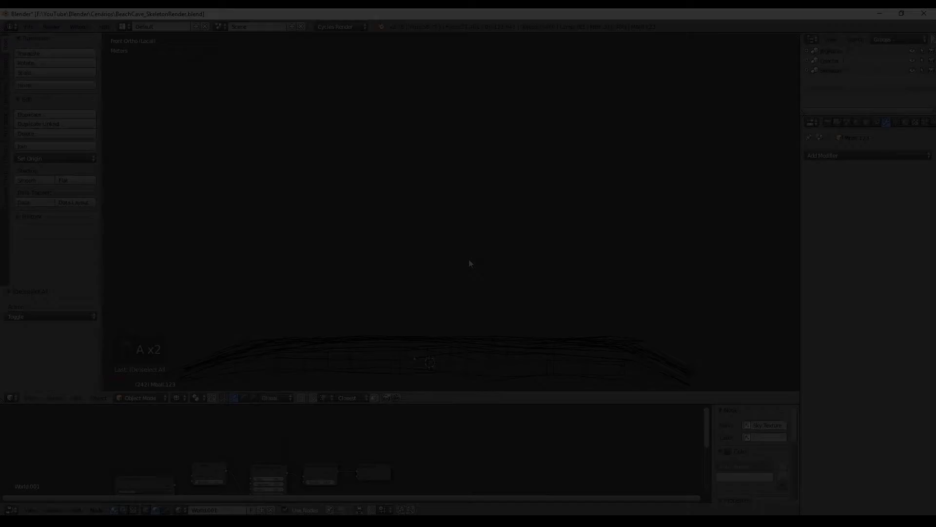
Add a new cube, cut it to half width and mirror it across X into a symmetrical rectangle.
key(shift+a)
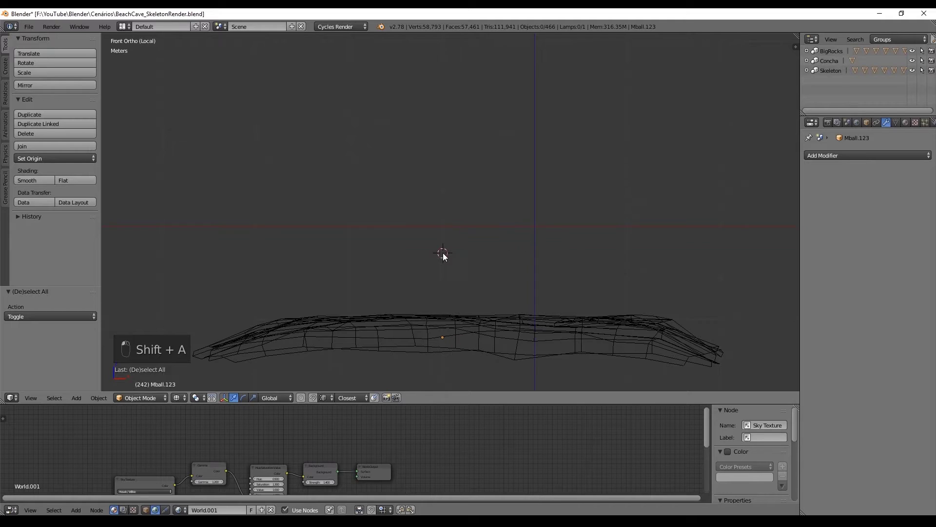
key(shift+a)
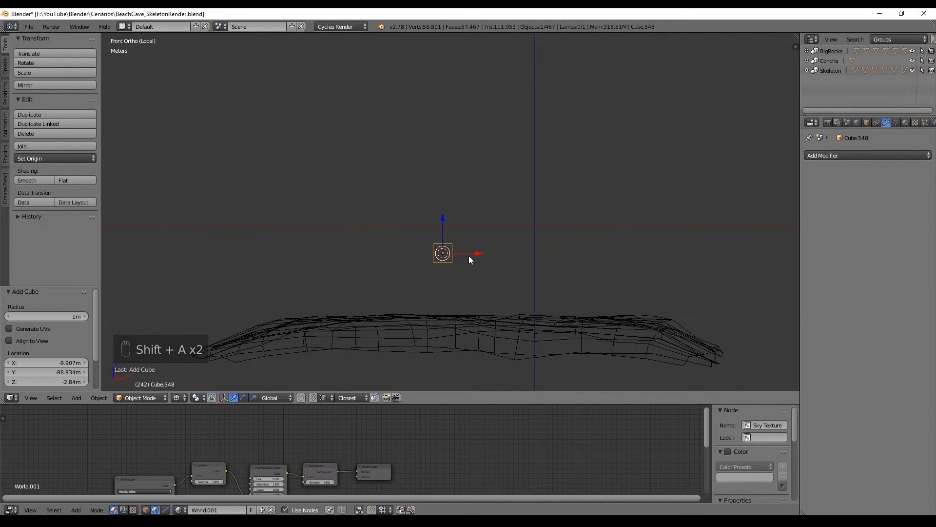
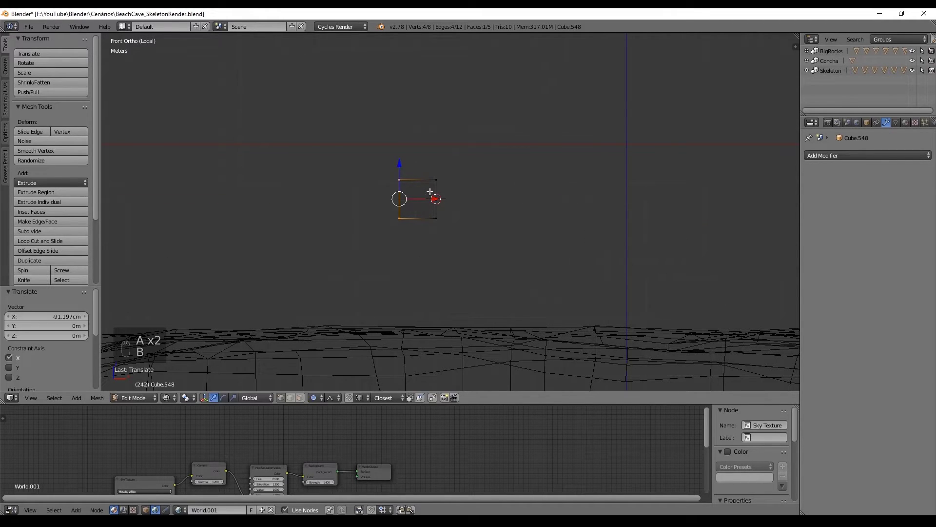
key(Tab)
drag(909, 159, 643, 258)
drag(514, 267, 529, 286)
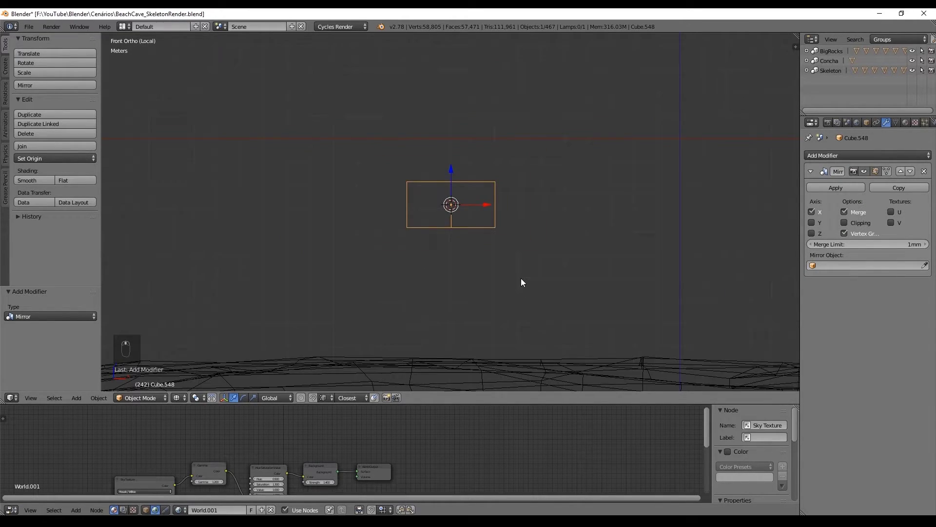
In face select, extrude the front face and shrink it to 0.82 to form a border.
key(KP_1)
key(ctrl+Tab)
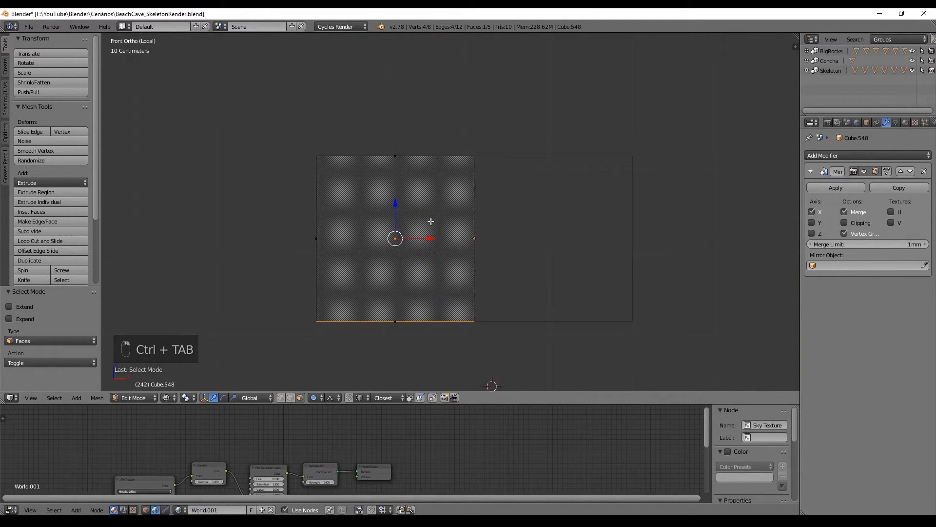
key(e)
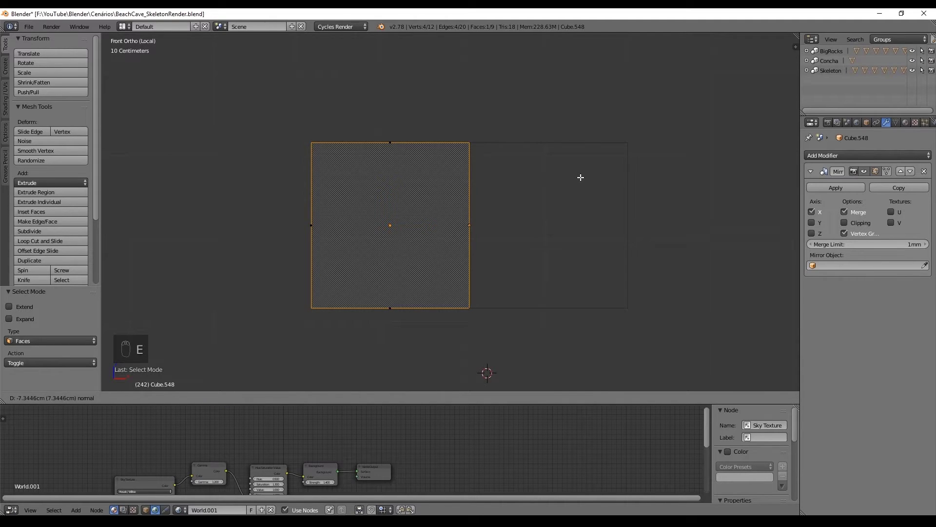
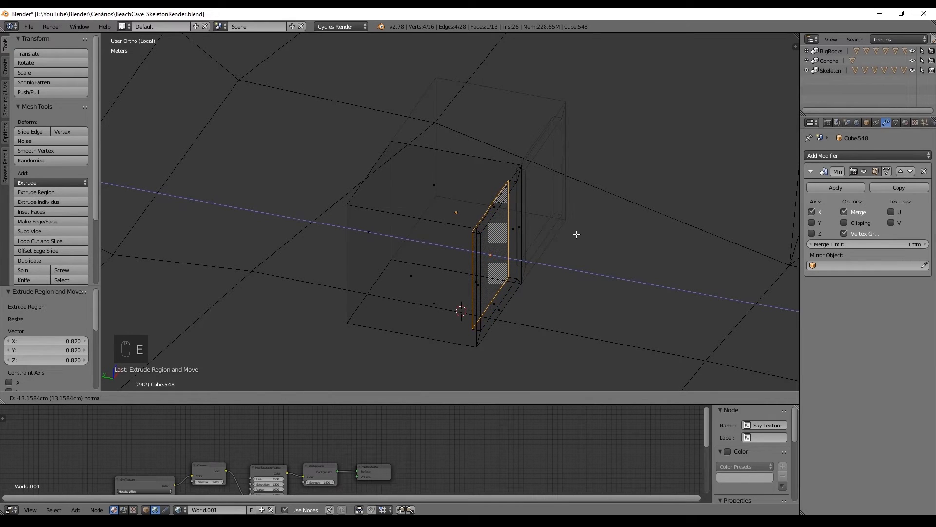
Push the inset face into the block, enable Y on the Mirror modifier and shift the side edge along Y.
key(z)
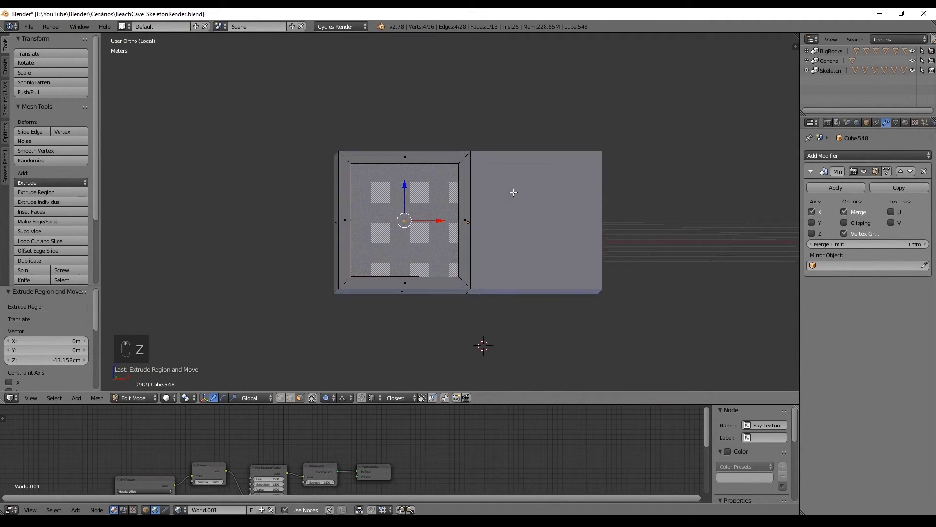
key(KP_1)
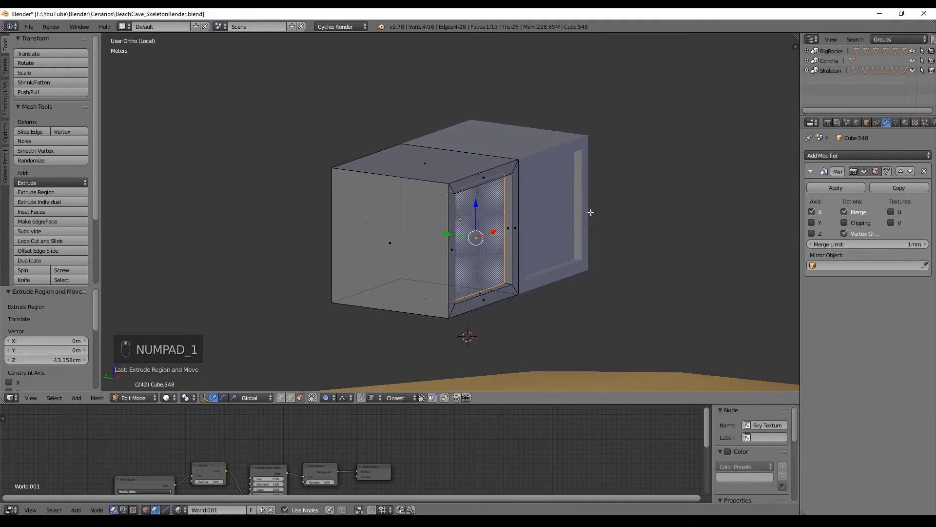
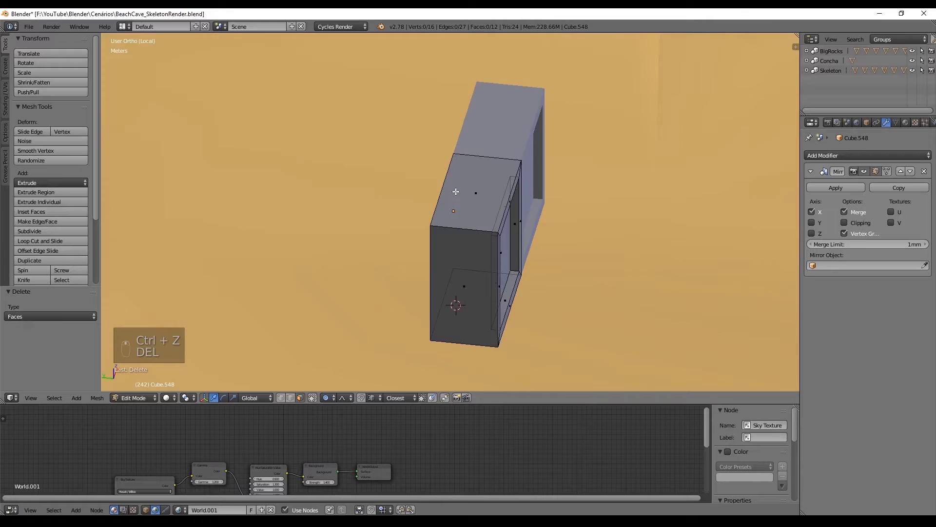
key(Tab)
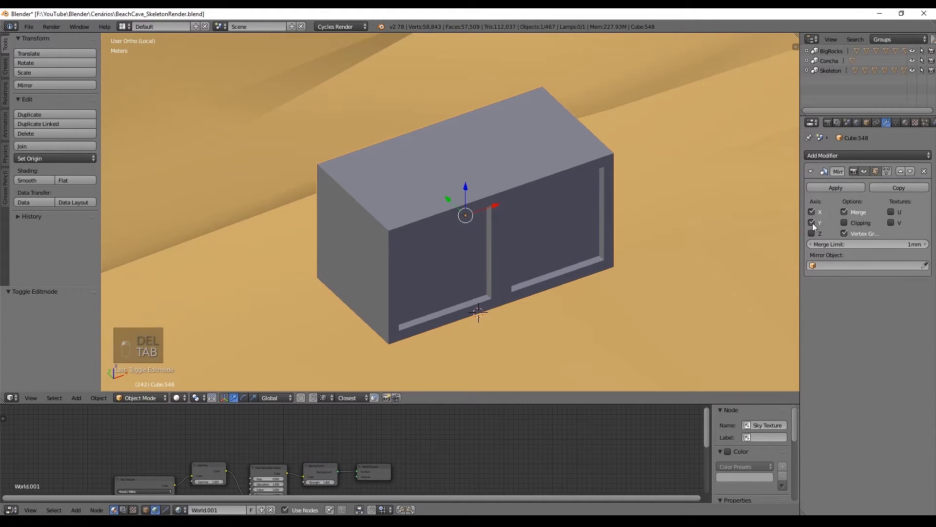
key(Tab)
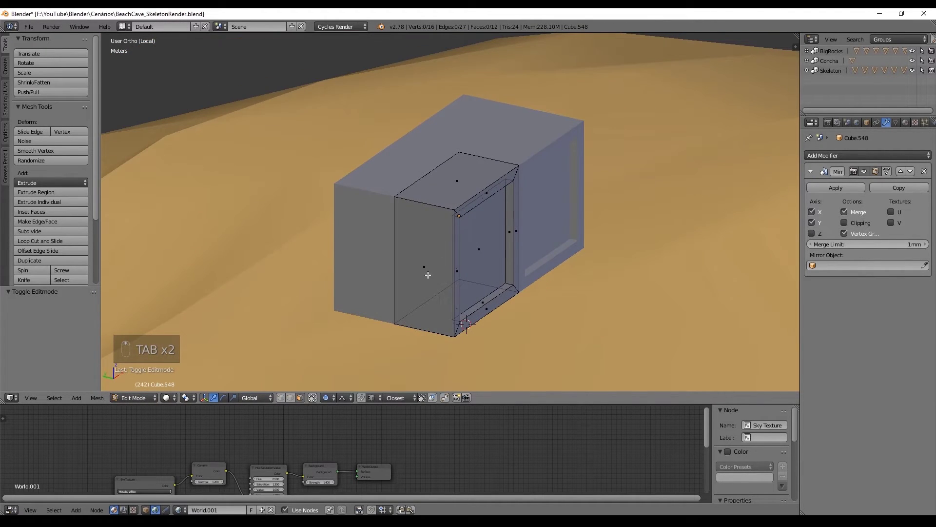
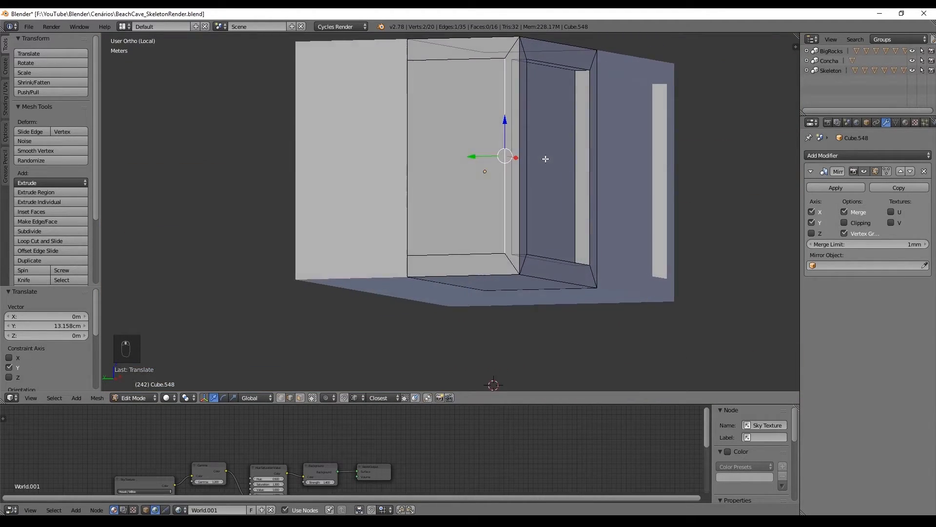
key(ctrl+Tab)
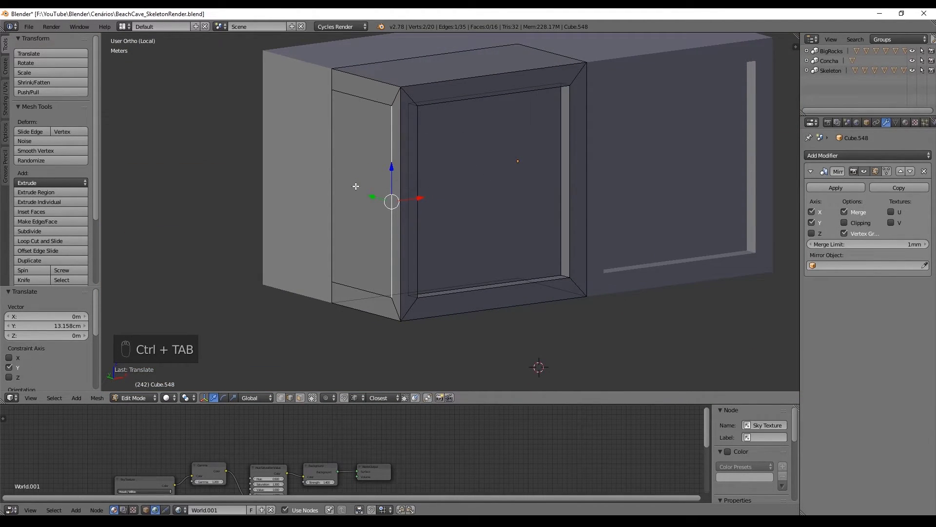
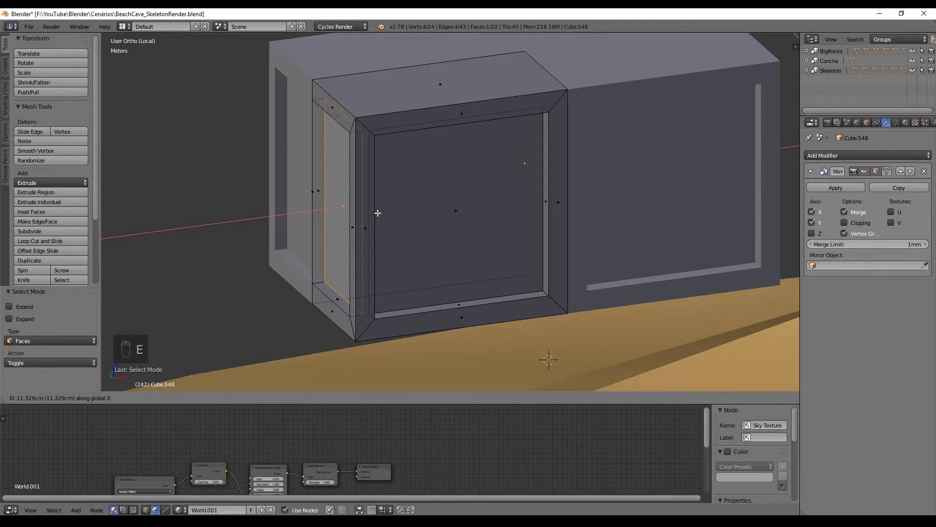
Delete the stray seam faces and run a horizontal loop cut around ChestBase, ending in vertex select.
key(ctrl+z)
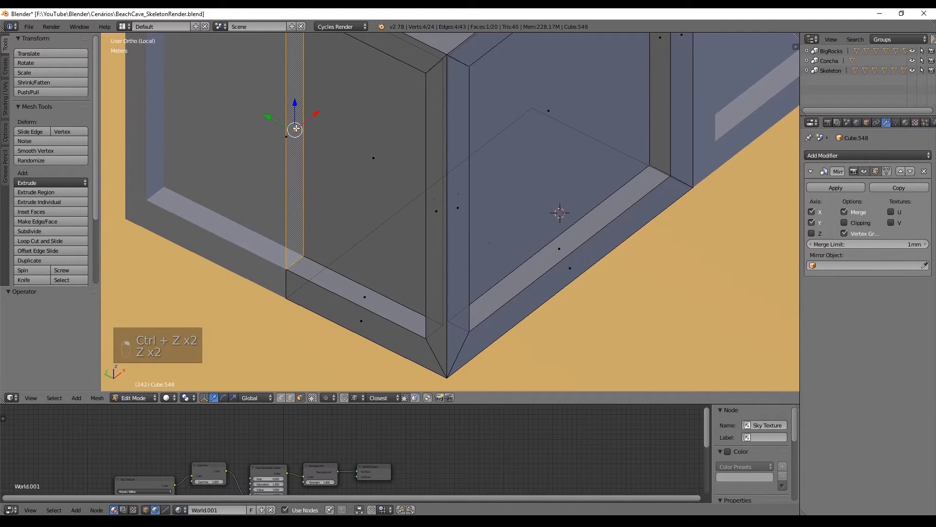
key(Delete)
key(Delete)
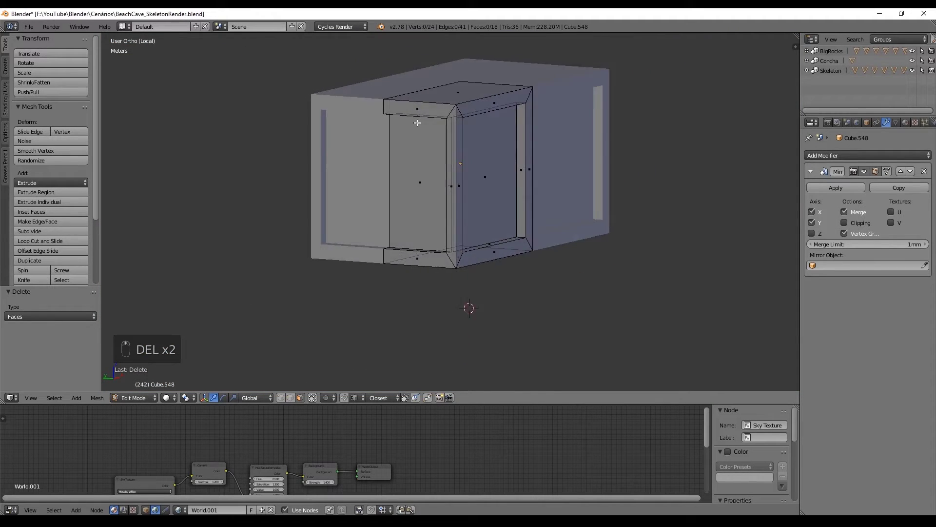
key(Tab)
key(ctrl+r)
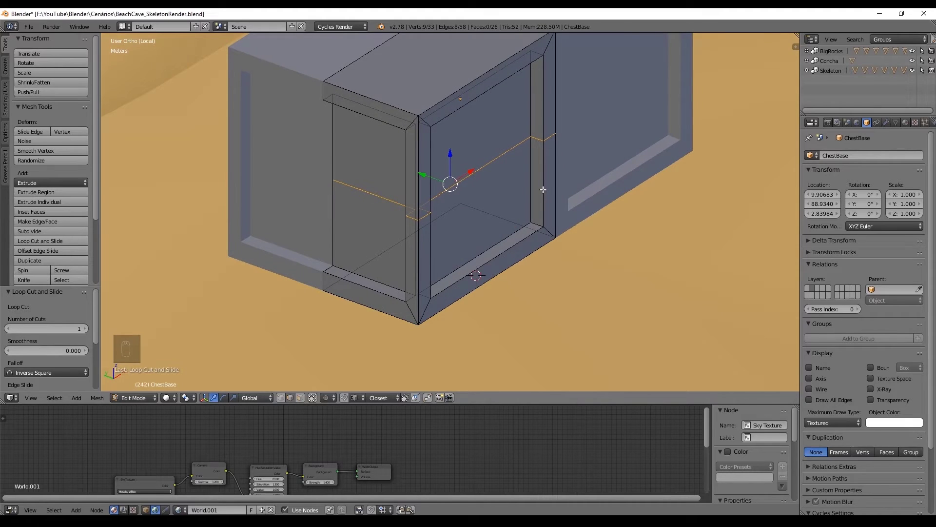
key(ctrl+Tab)
key(b)
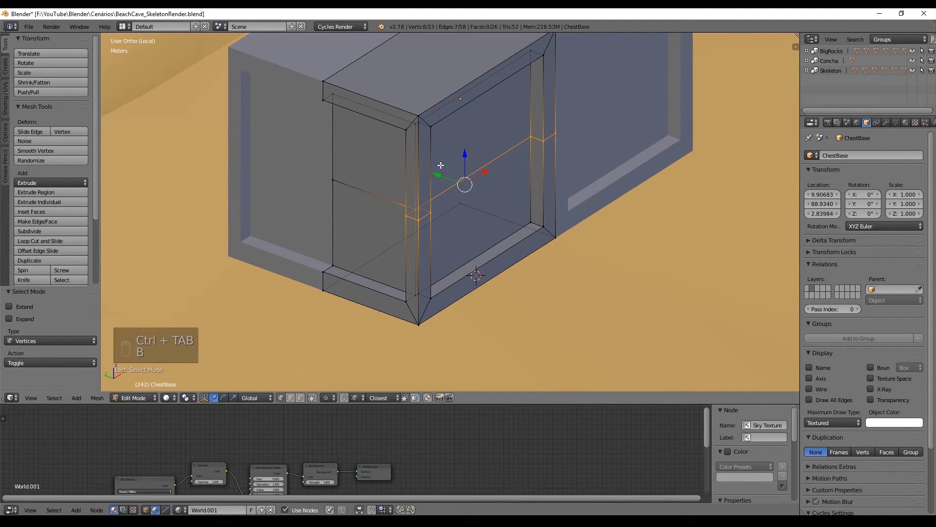
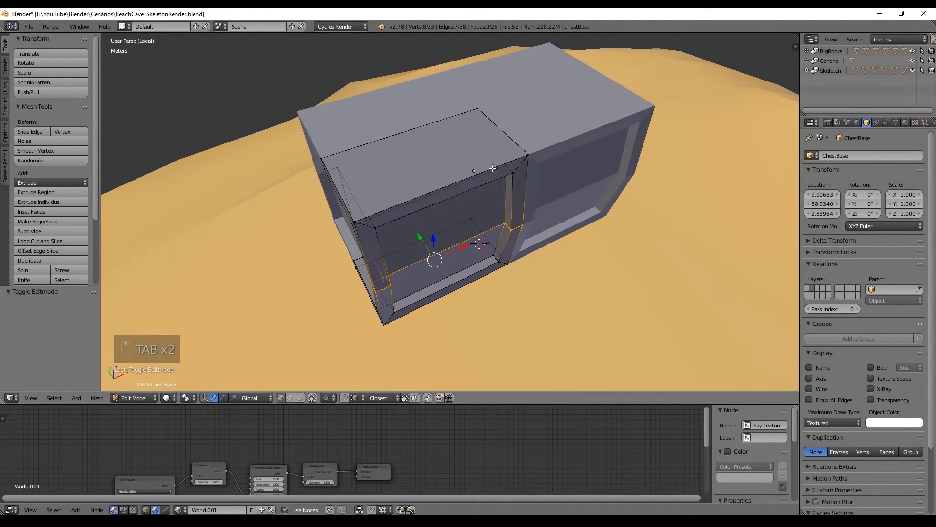
From front view, add a cylinder for the lid and turn it 90° on Y.
key(ctrl+Tab)
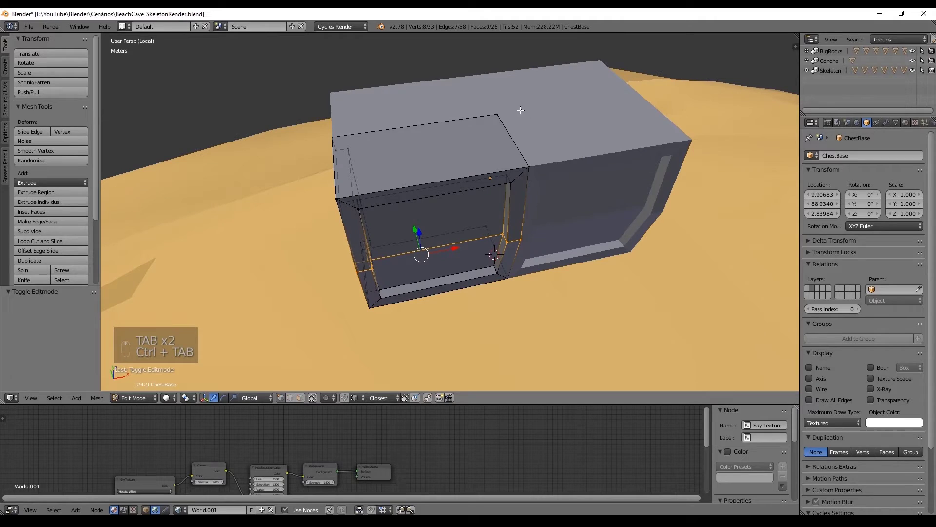
key(shift+s)
key(Tab)
key(KP_1)
key(KP_5)
key(shift+a)
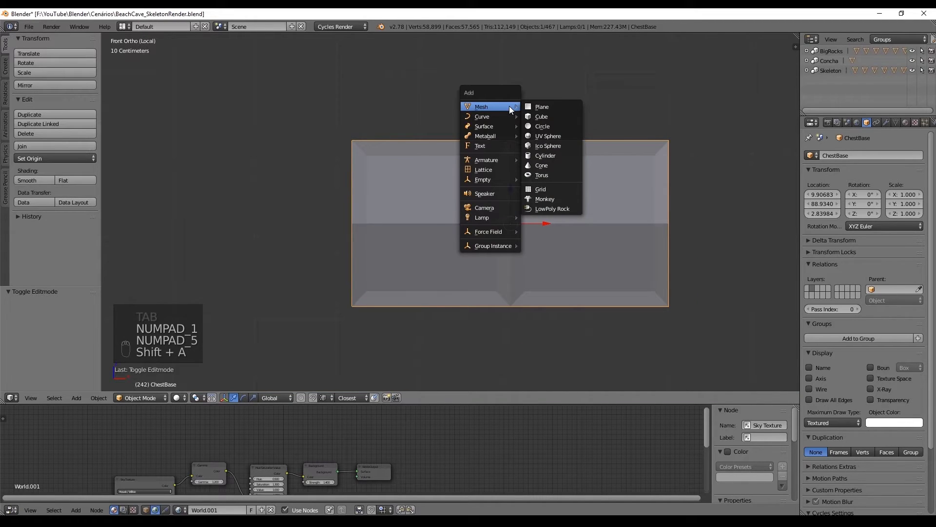
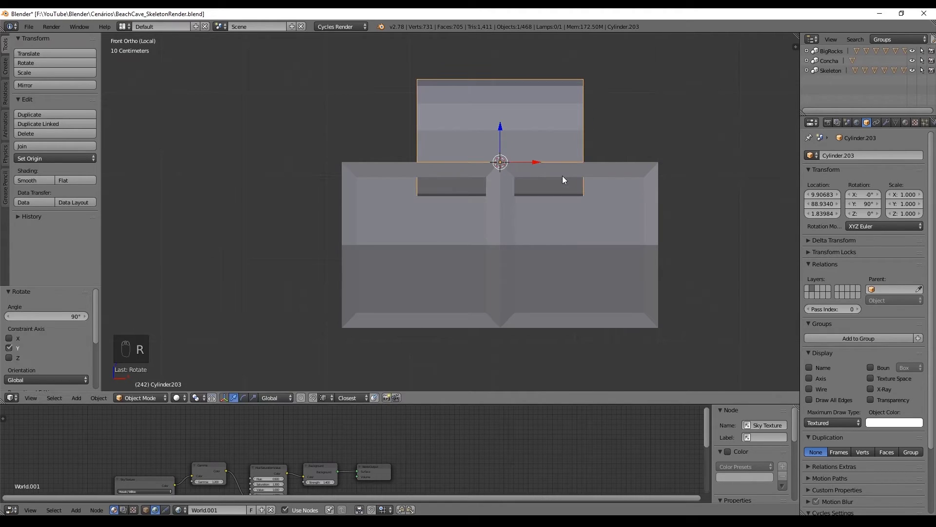
Stretch the lid cylinder along X to the chest width and give it a loop cut.
key(s)
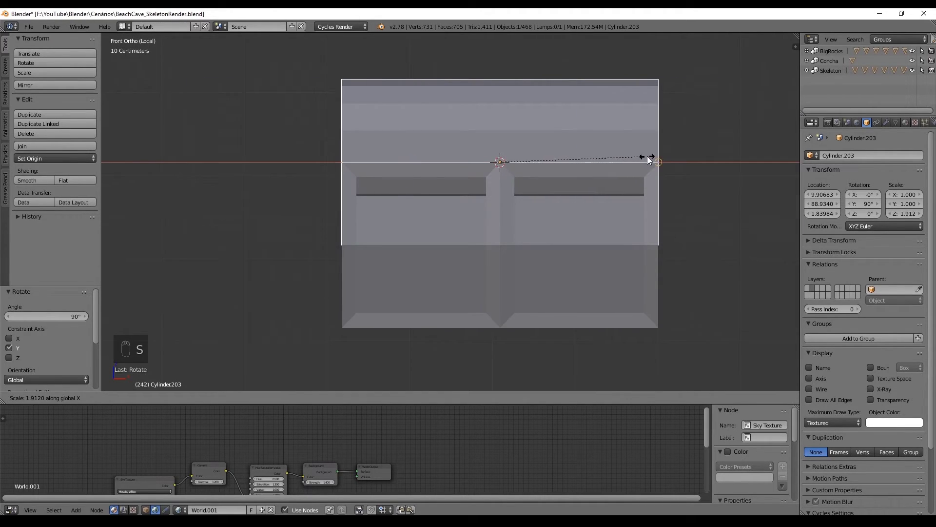
key(Tab)
key(ctrl+r)
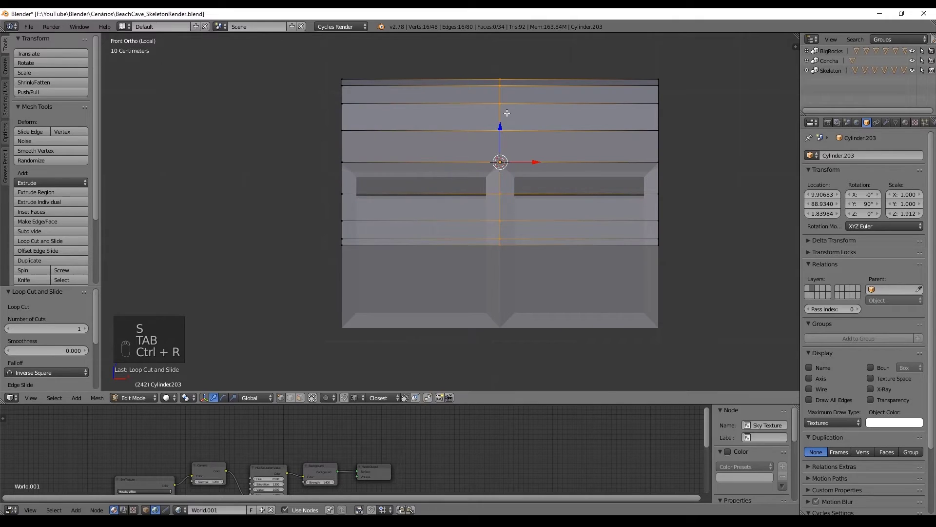
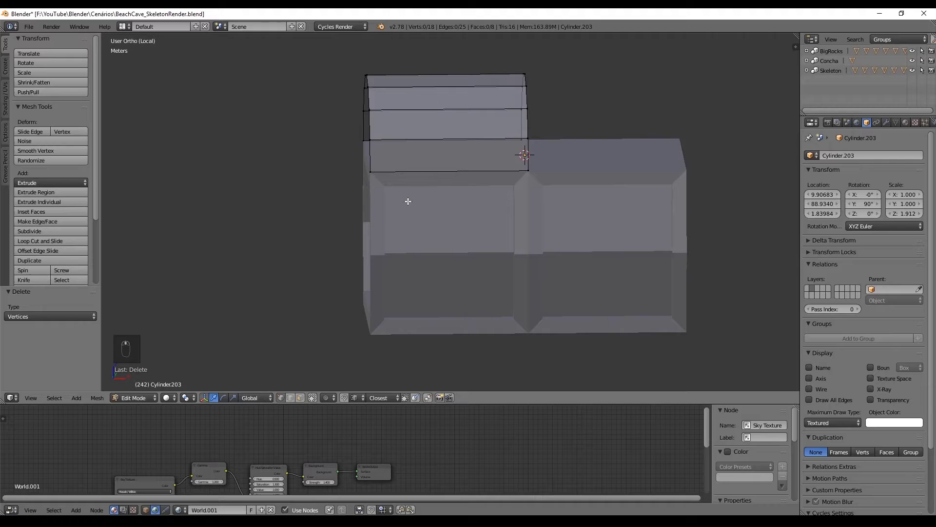
Keep only the cylinder's upper arch and mirror it on Z only into a rounded lid.
key(Tab)
key(ctrl+z)
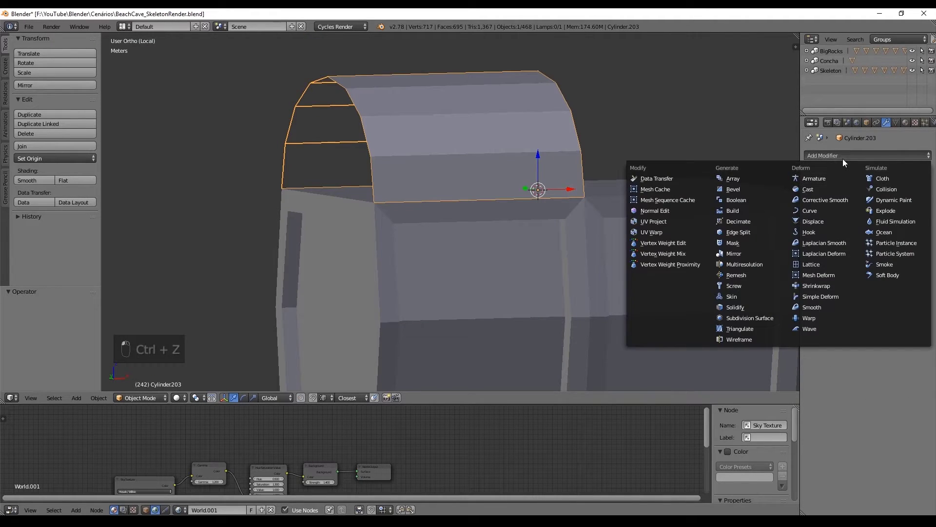
drag(690, 166, 657, 166)
drag(657, 166, 578, 167)
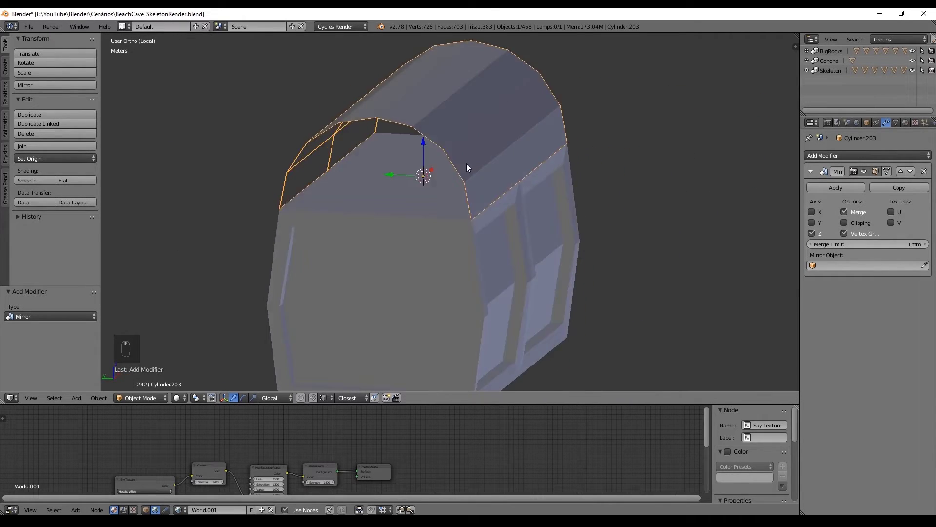
Cap the lid's curved end, inset it into a border and push the inner face inward for a raised rim.
key(Tab)
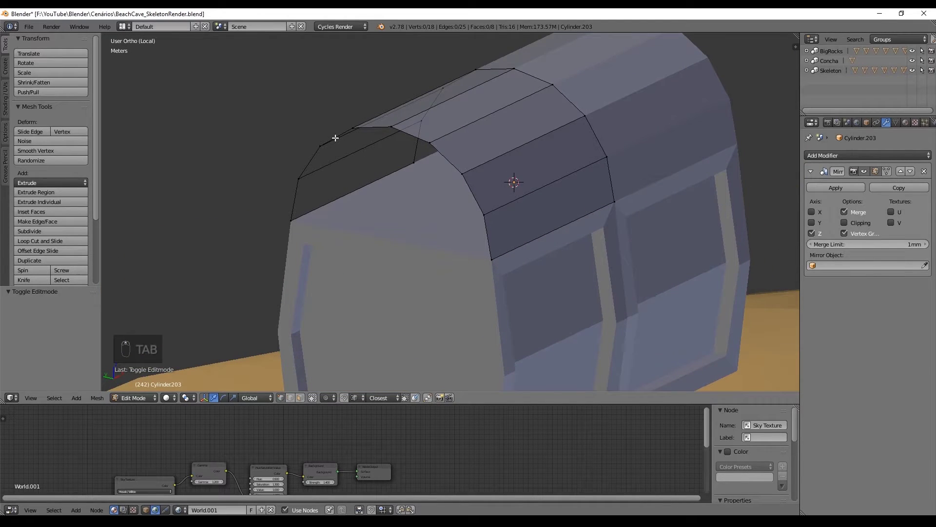
key(a)
key(f)
key(ctrl+Tab)
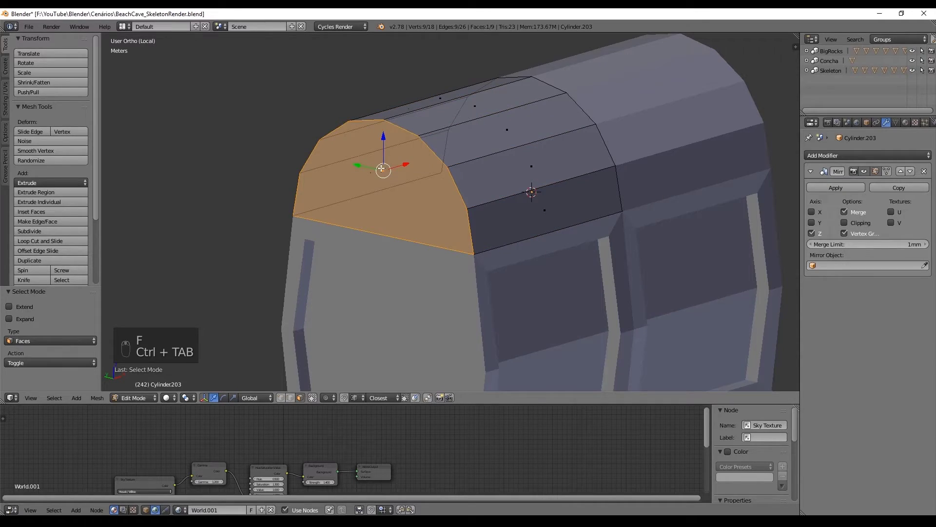
key(e)
key(s)
key(ctrl+Tab)
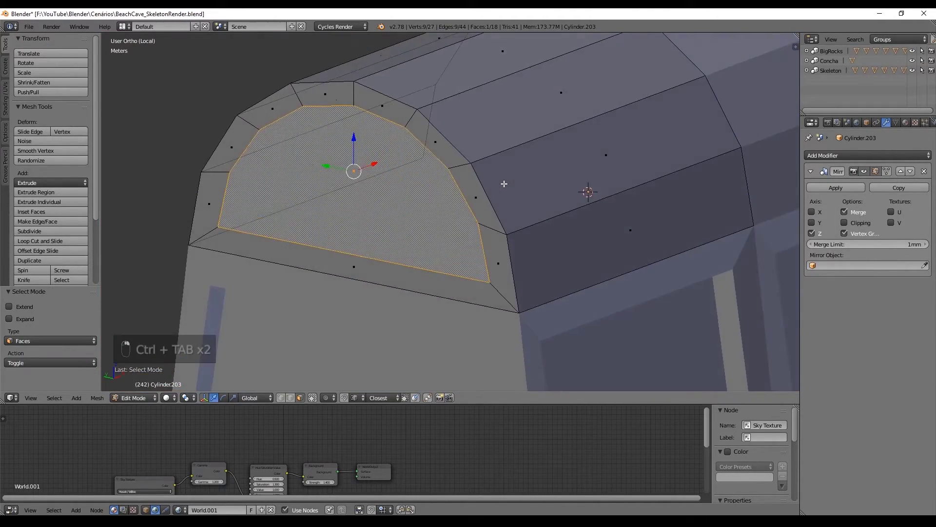
key(e)
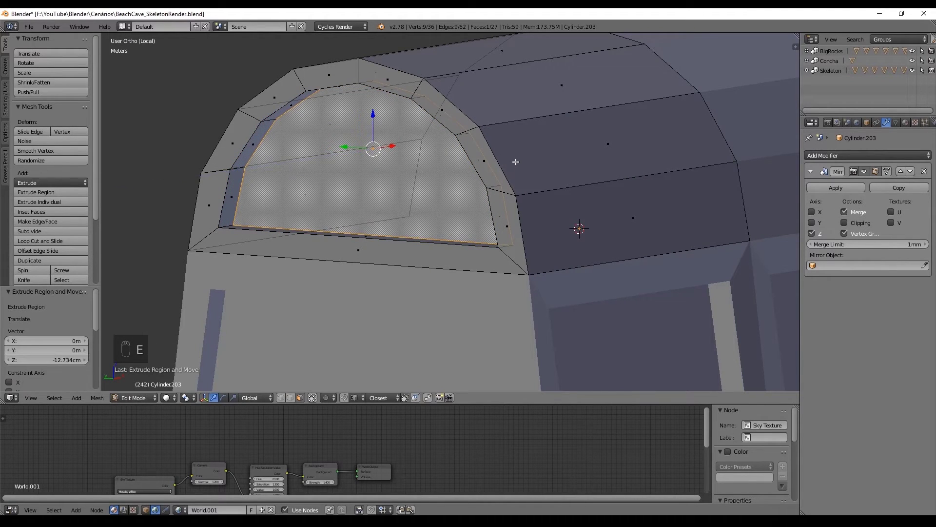
Cut edge loops near each lid end and sink the middle top faces, leaving raised end straps.
key(ctrl+r)
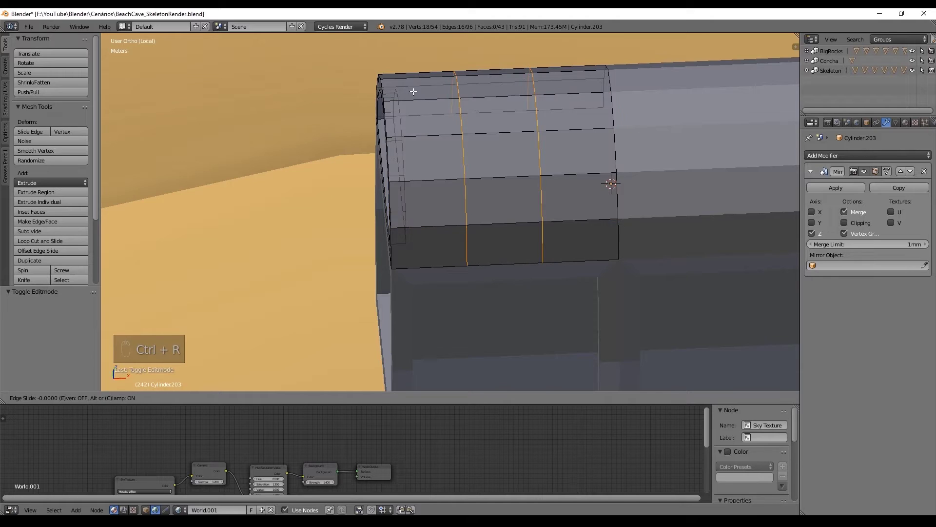
key(a)
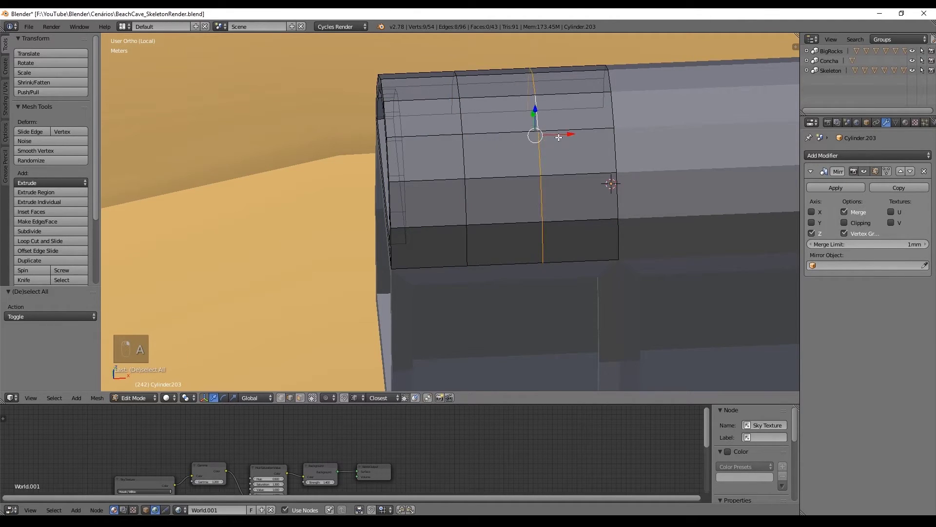
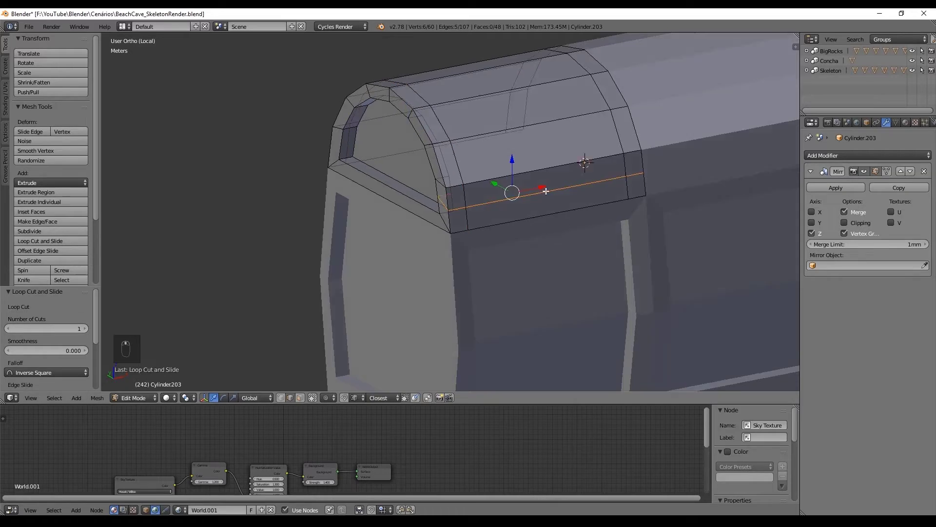
key(ctrl+r)
key(ctrl+Tab)
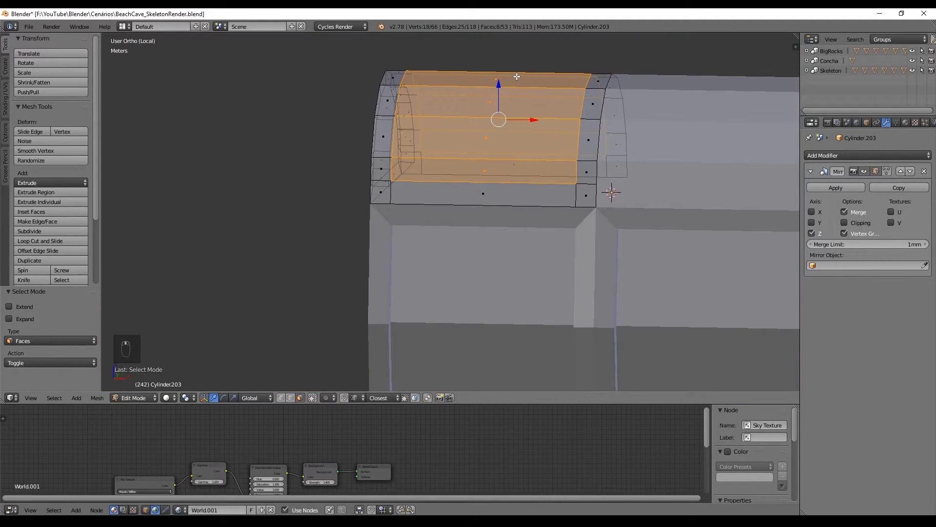
key(e)
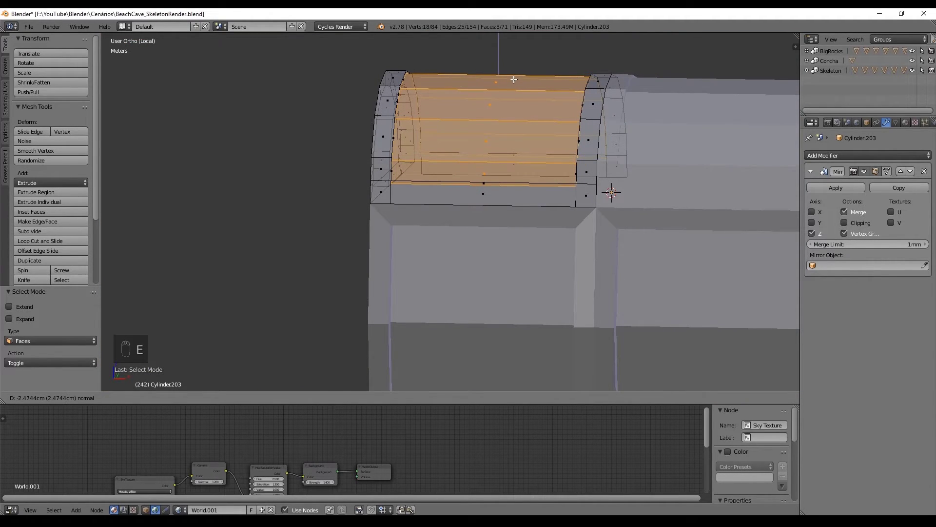
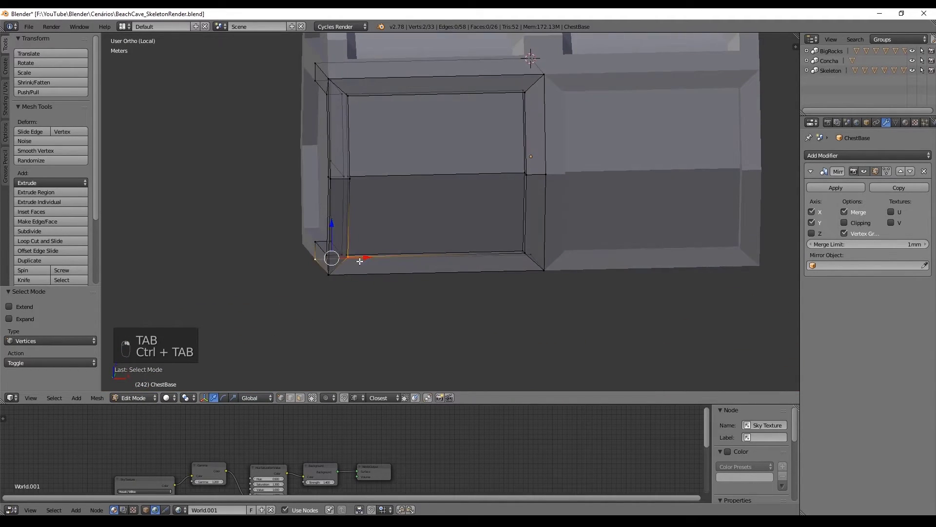
key(shift+s)
key(Tab)
Add a 5-sided cylinder, shrink it to screw size, turn it 90° on X and place it on the chest's bottom front edge.
key(KP_1)
key(shift+a)
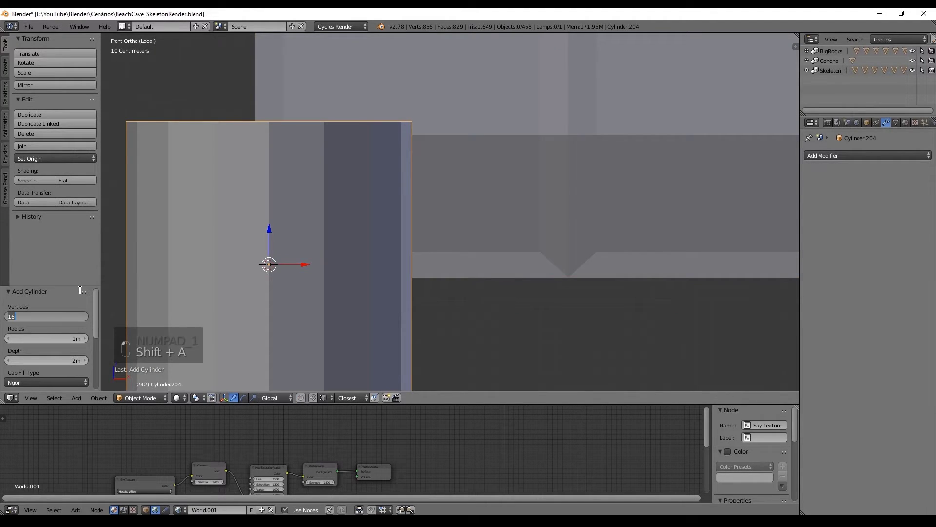
key(r)
key(s)
drag(791, 172, 753, 179)
drag(422, 265, 412, 284)
drag(412, 284, 359, 259)
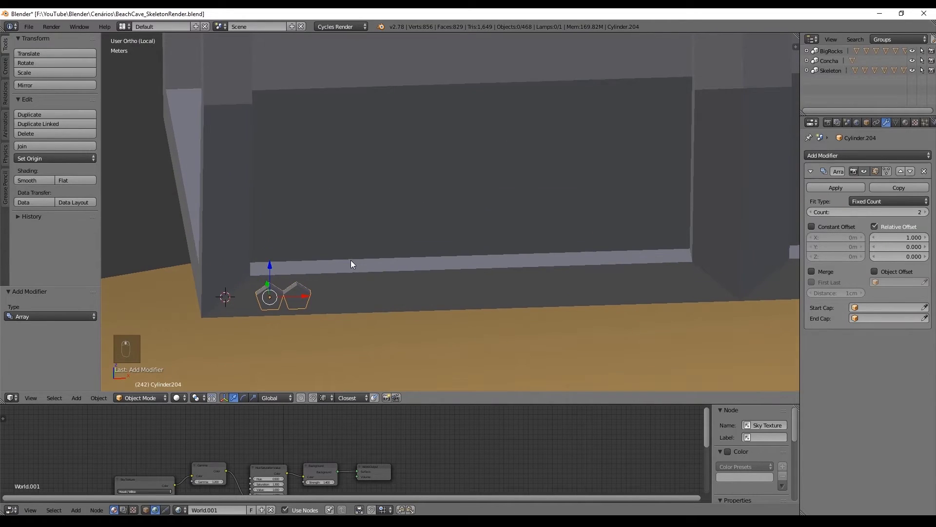
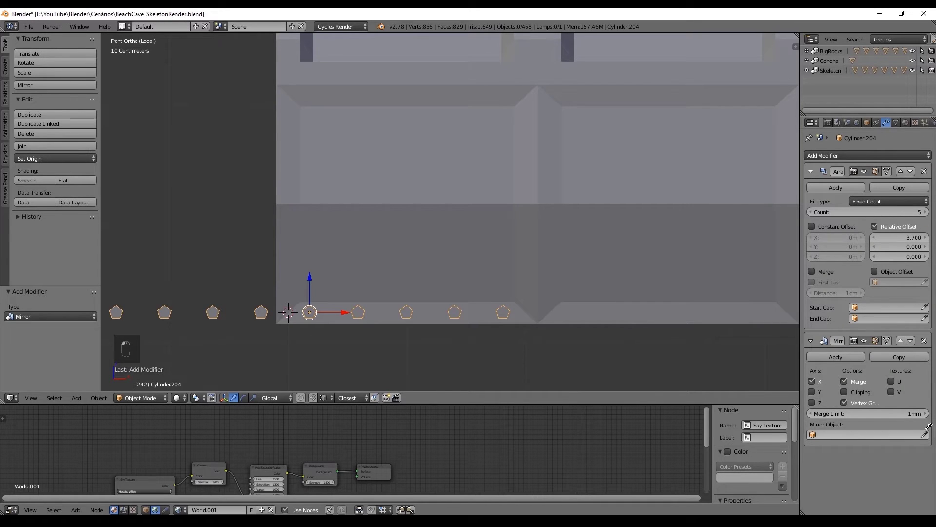
Duplicate the screw row up to the top edge, then duplicate and rotate a copy to run down the side edges.
drag(596, 274, 509, 178)
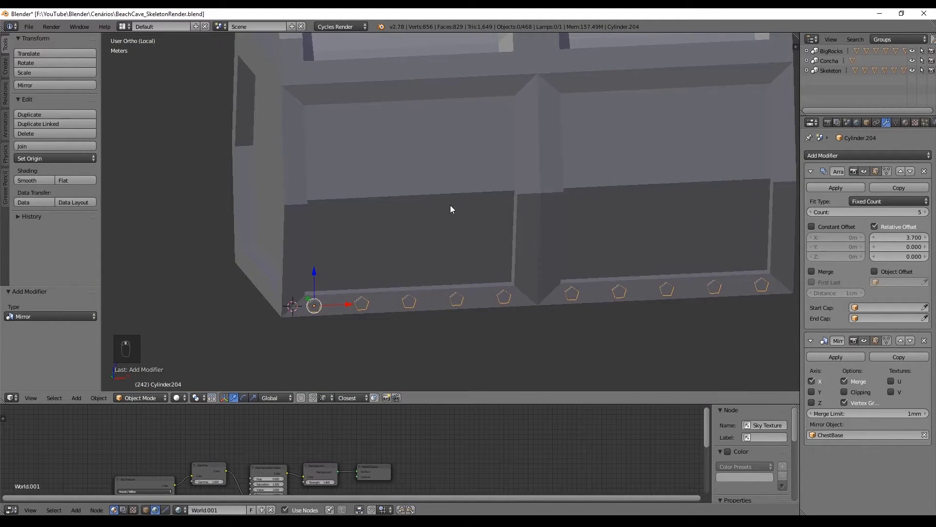
key(shift+d)
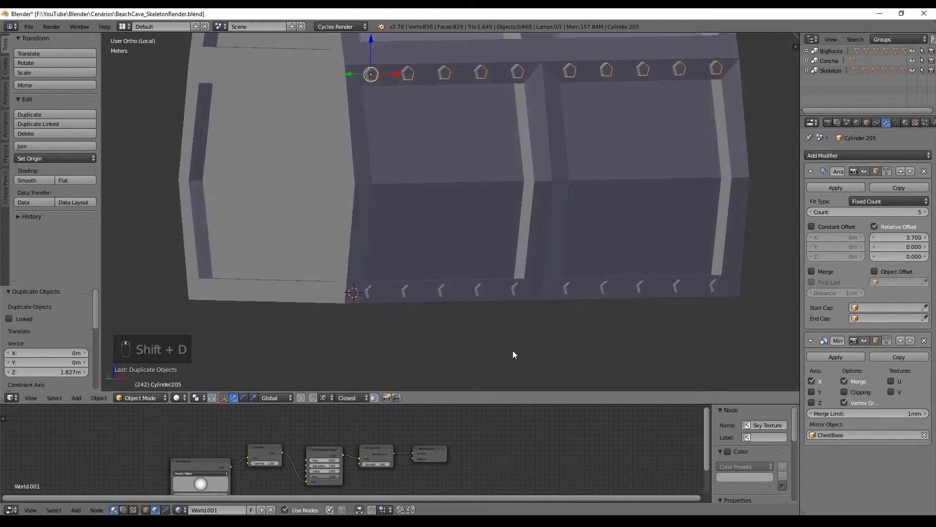
key(z)
key(g)
key(KP_1)
key(g)
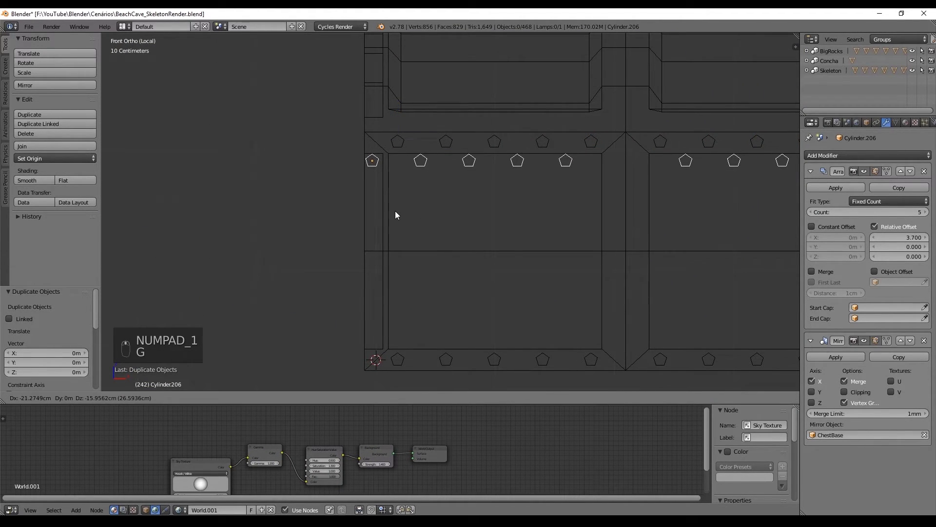
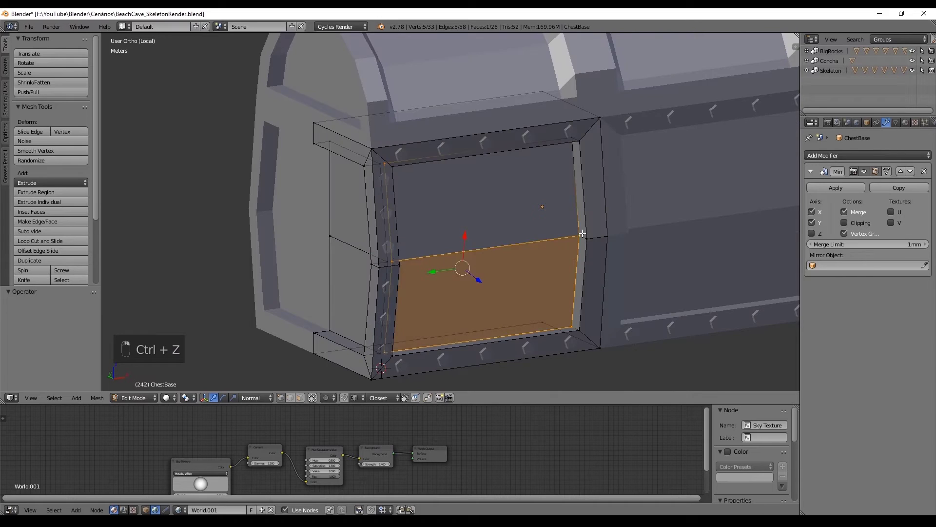
Scale the ChestBase front panel face down along Y and its normal, narrowing the recessed panel.
key(ctrl+z)
key(s)
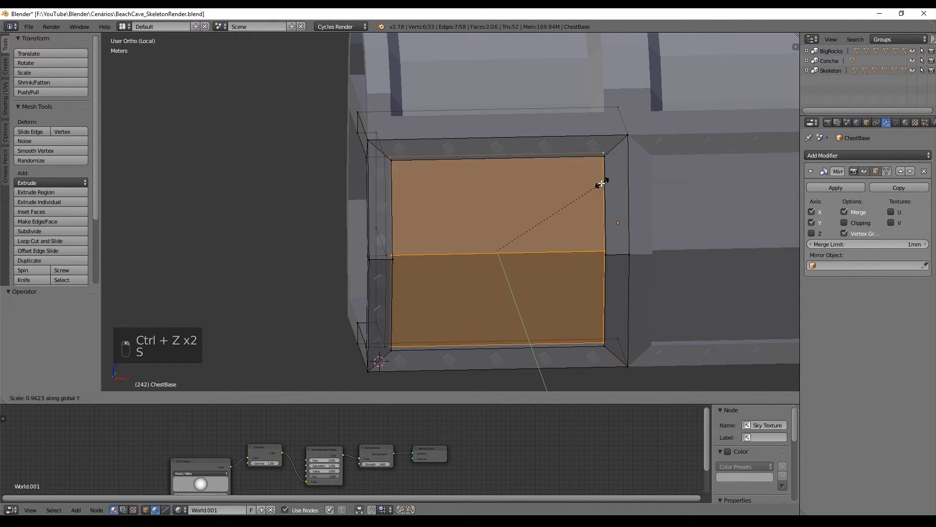
key(s)
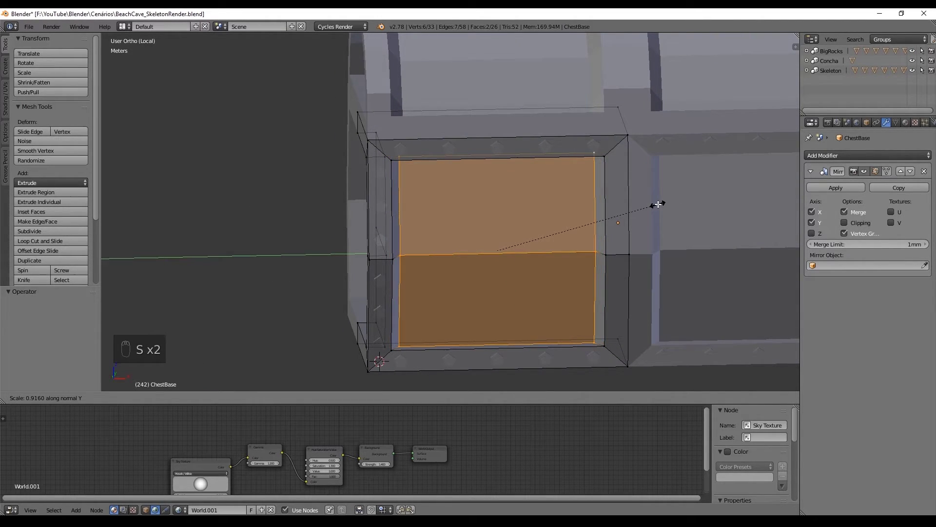
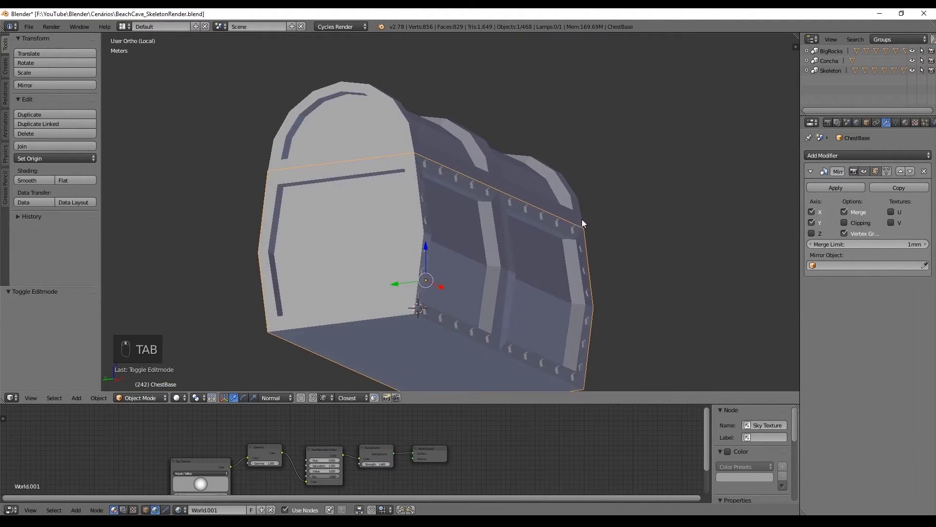
key(Tab)
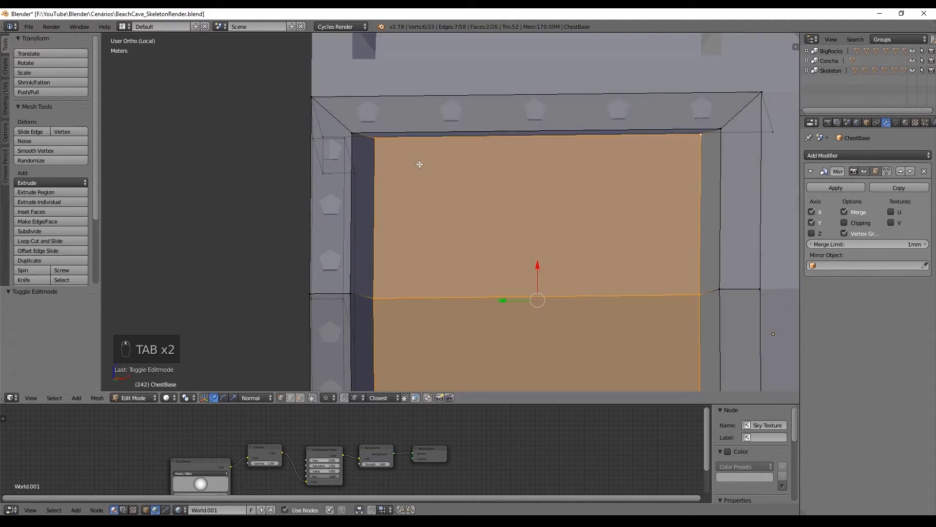
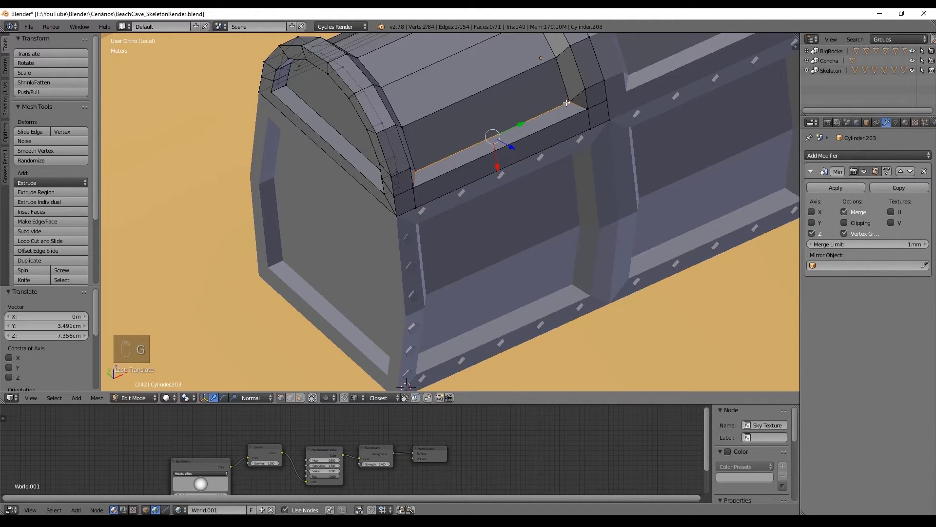
Remove doubles on all lid vertices (four merged) and move a lower-edge vertex into place.
key(a)
key(a)
key(w)
key(a)
key(a)
key(w)
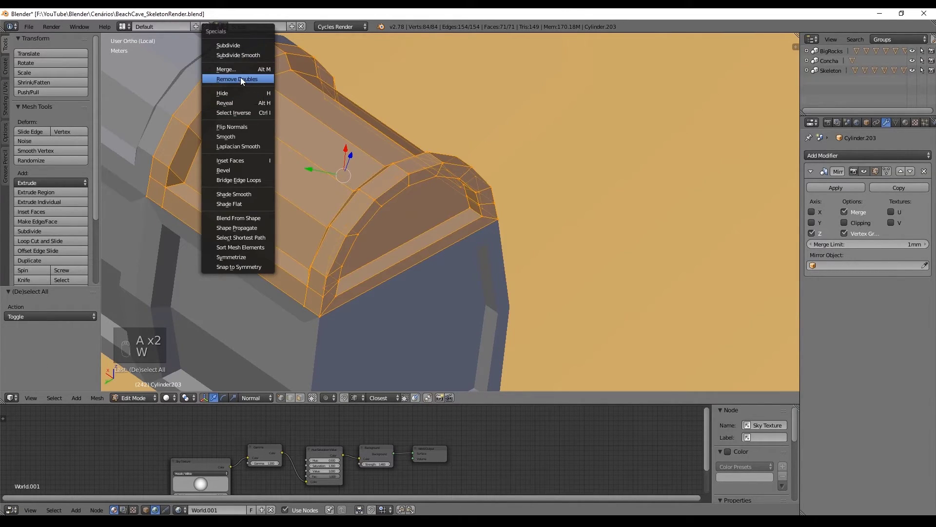
key(a)
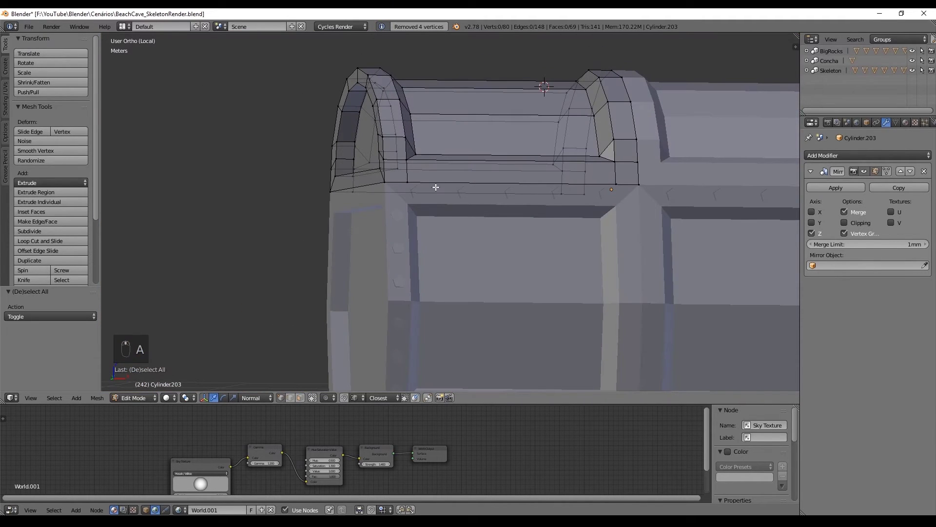
key(g)
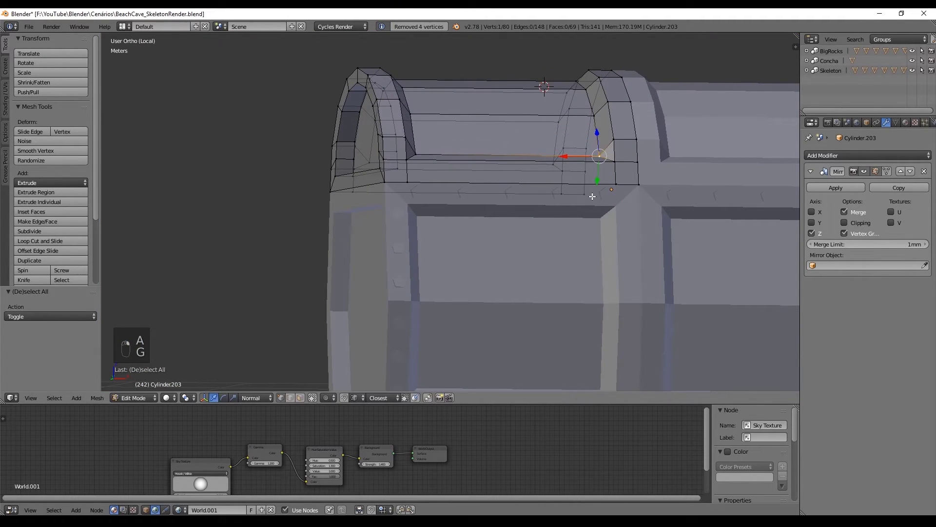
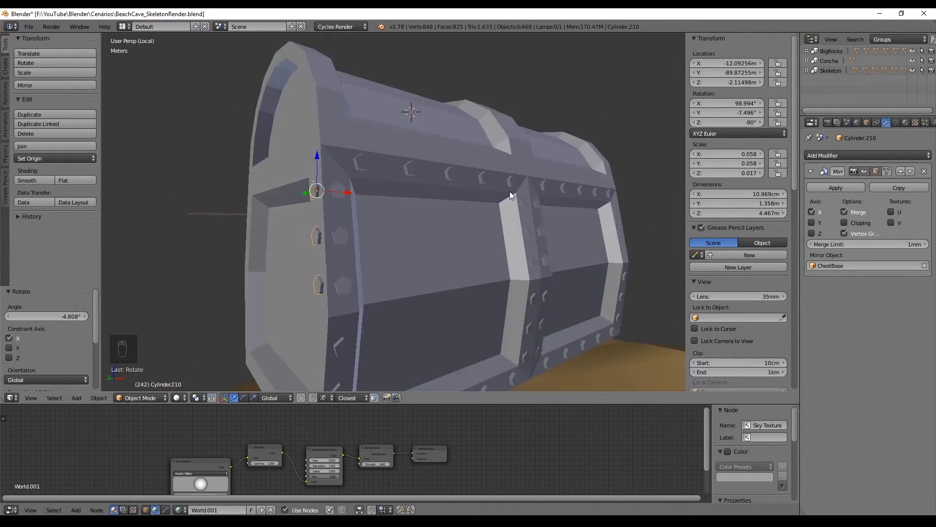
Duplicate the side screw row and move it along Y to the chest's other side.
key(shift+d)
key(g)
key(r)
key(Left)
key(z)
click(241, 178)
Duplicate another screw row and tilt it on X against the chest's sloped side.
key(z)
key(shift+d)
click(286, 185)
middle_click(288, 188)
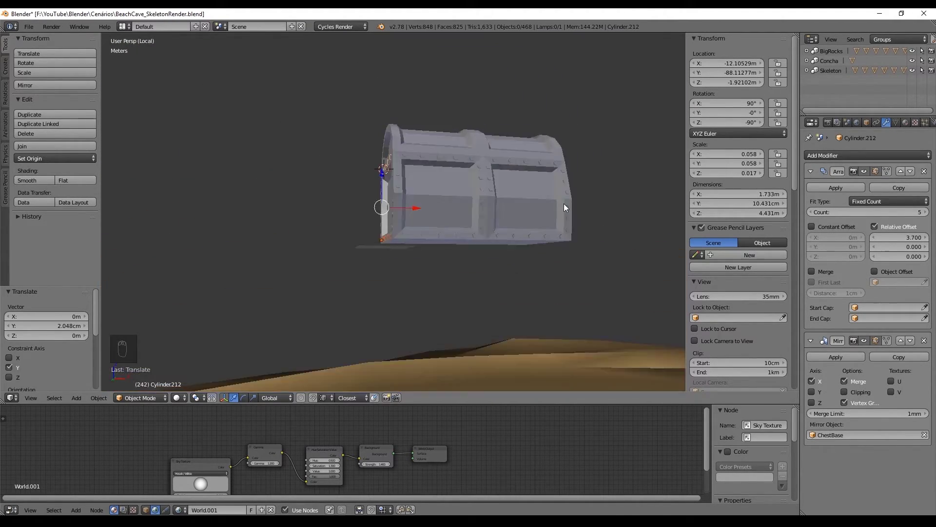
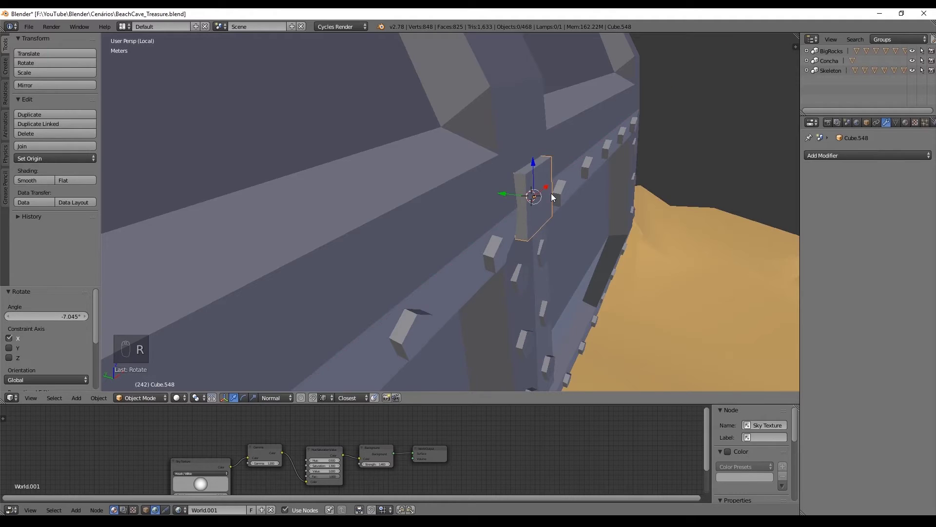
Move the small block onto the lid front, resize it and settle it against the lid.
key(Tab)
click(741, 191)
drag(921, 280, 614, 215)
drag(441, 241, 404, 249)
key(s)
click(457, 213)
drag(521, 185, 542, 177)
click(458, 179)
Add a new cube inside the square lock plate and shrink it to an exact scale factor.
drag(416, 210, 484, 216)
middle_click(436, 117)
click(438, 115)
key(shift+d)
key(r)
key(ctrl+z)
key(shift+s)
key(Tab)
key(shift+a)
key(s)
key(s)
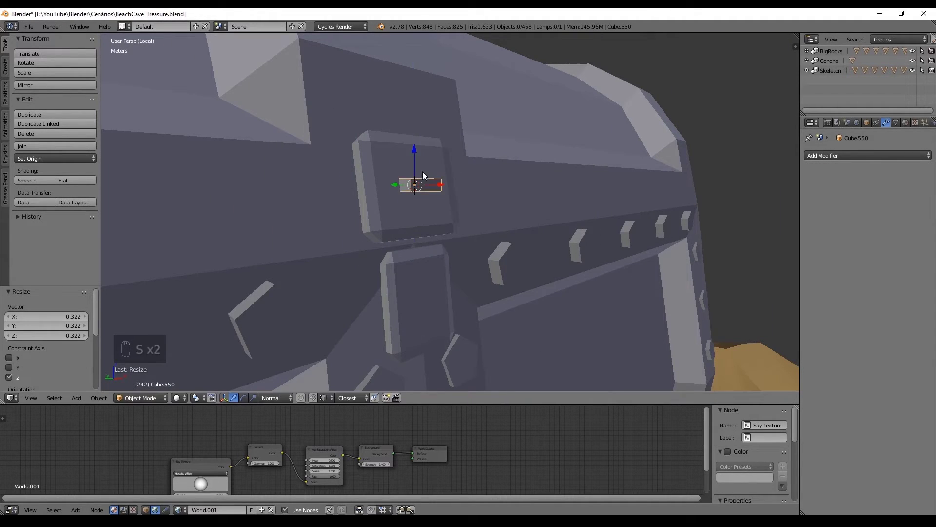
Slide the small block along Y into place against the chest side.
key(s)
key(s)
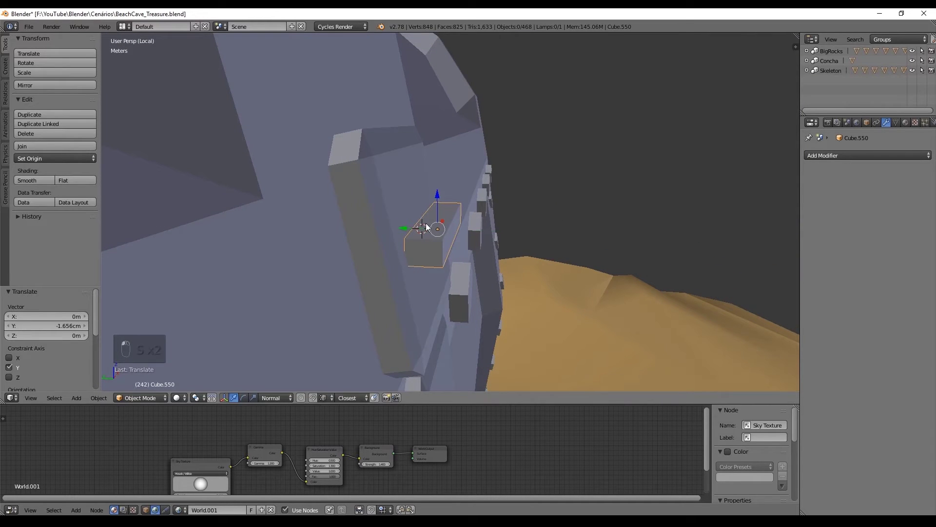
key(r)
click(412, 239)
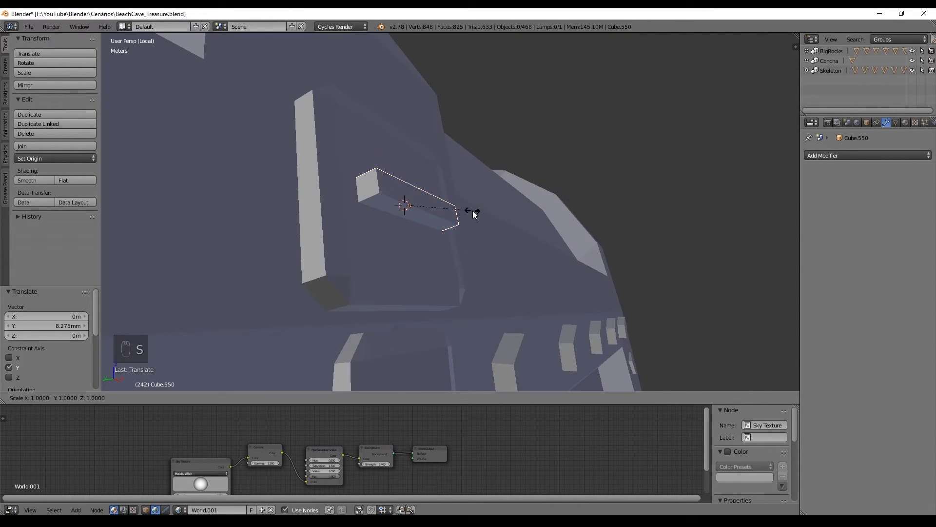
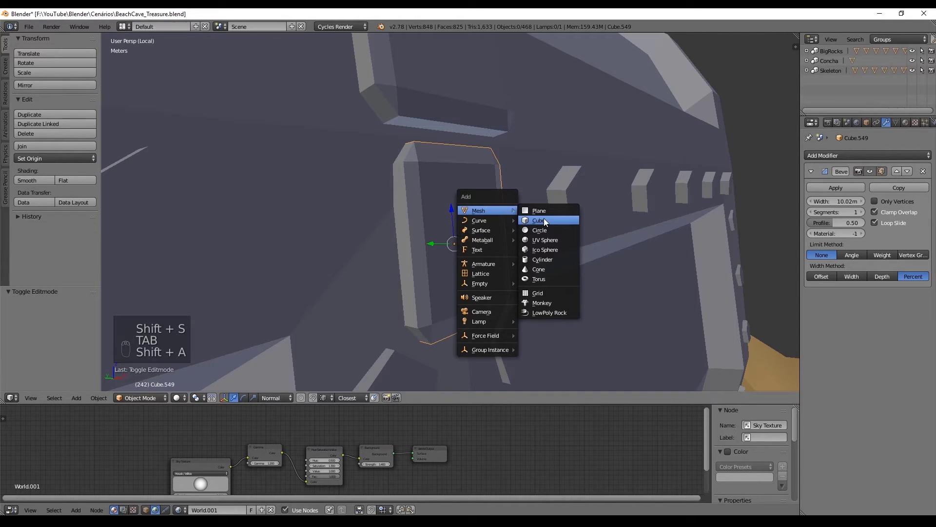
Scale the new lock cube down at the plate's centre and begin editing it as a hasp piece.
key(s)
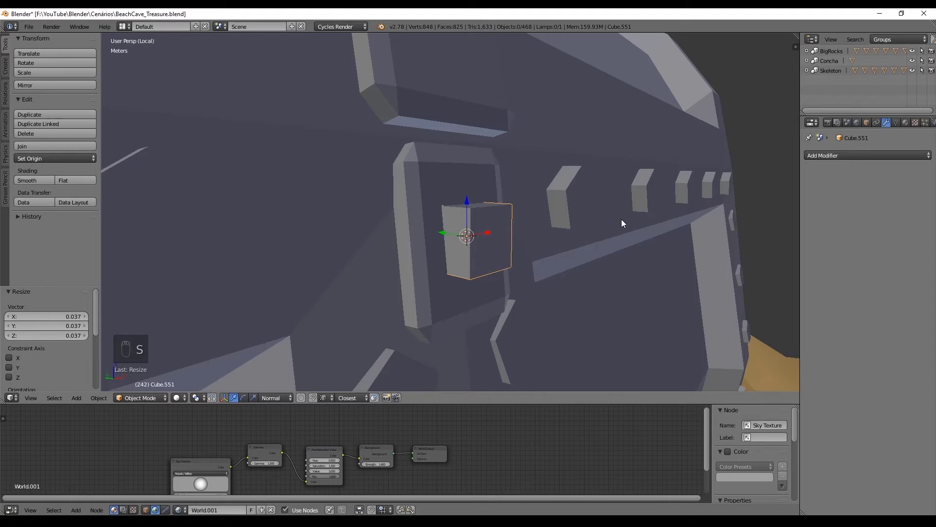
key(ctrl+z)
key(s)
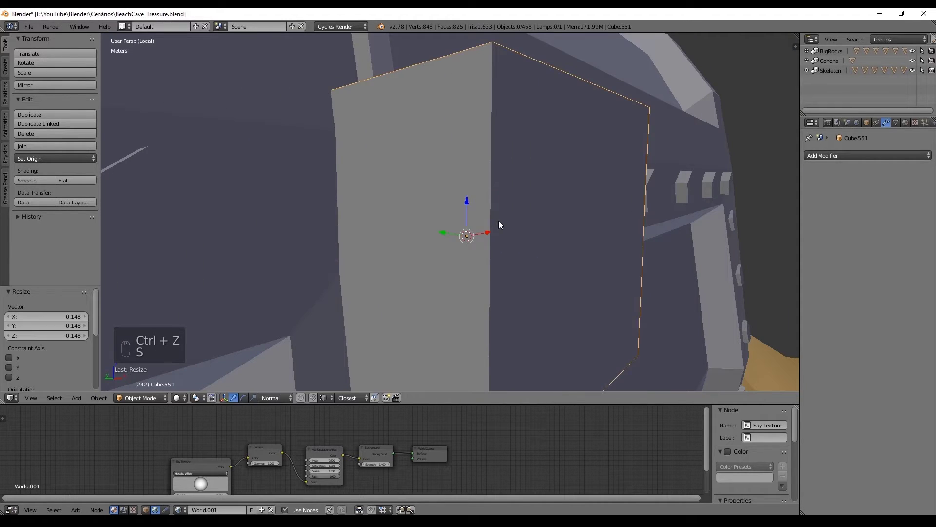
key(s)
key(s)
drag(532, 206, 536, 205)
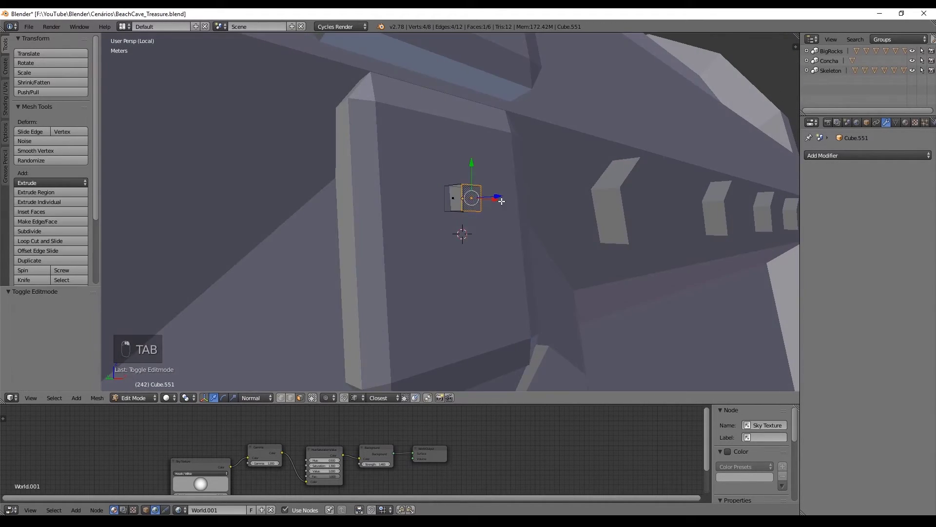
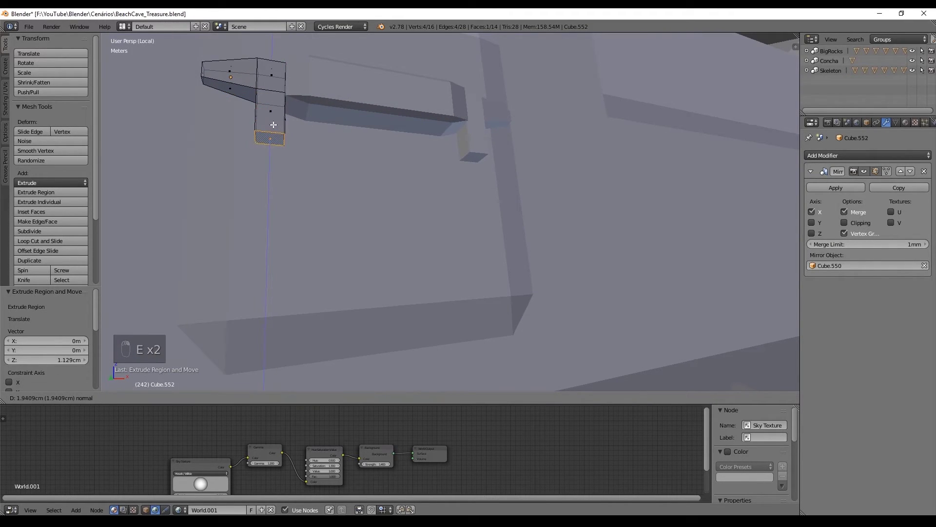
Extrude the hasp's end face down into a broad flat flap.
key(ctrl+z)
key(e)
key(e)
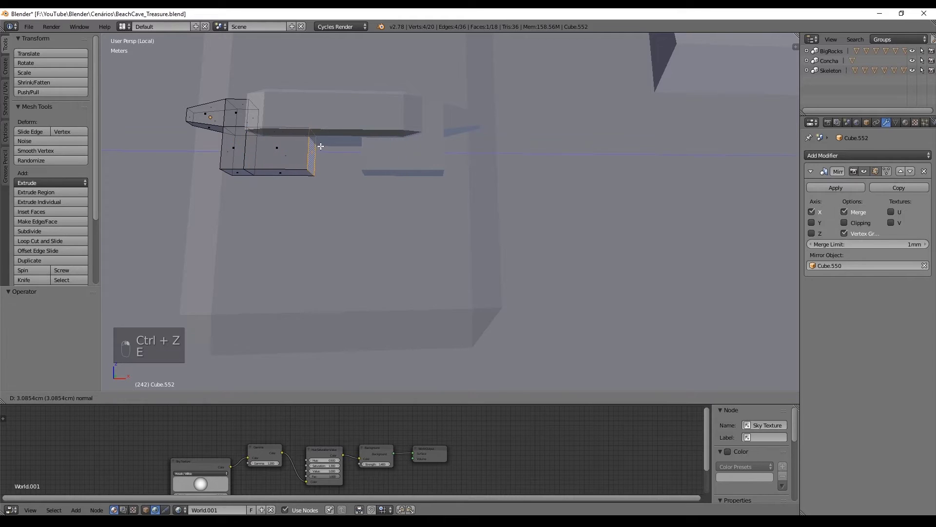
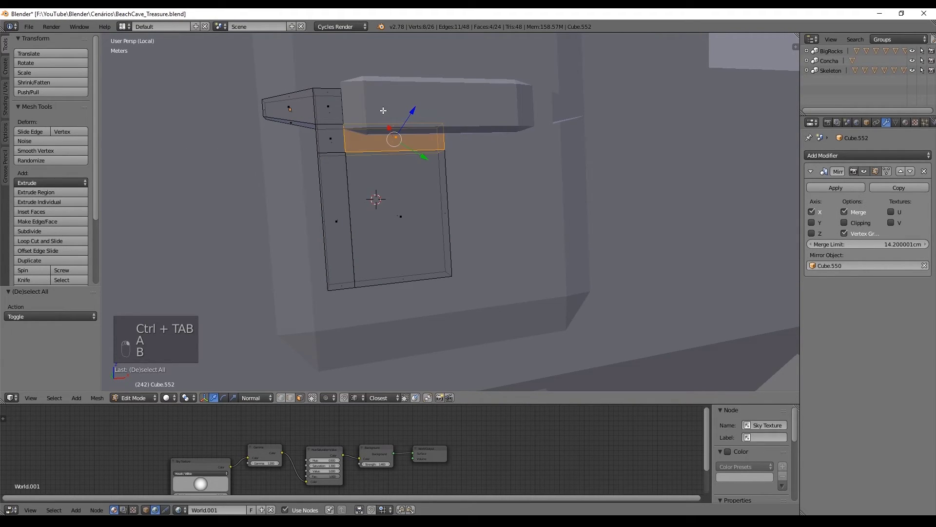
Delete the flap's inner faces (Only Edges & Faces), leaving the mirrored hasp outline, and exit Edit Mode.
key(Delete)
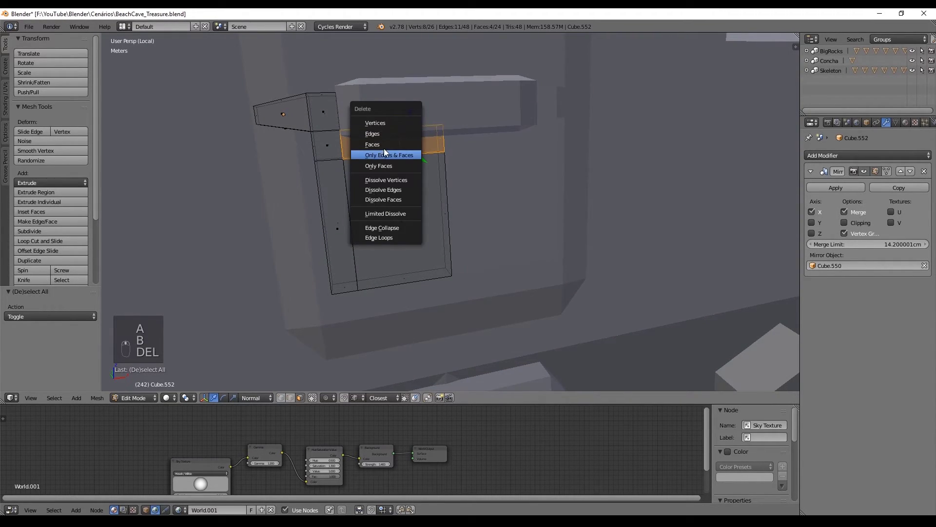
key(Tab)
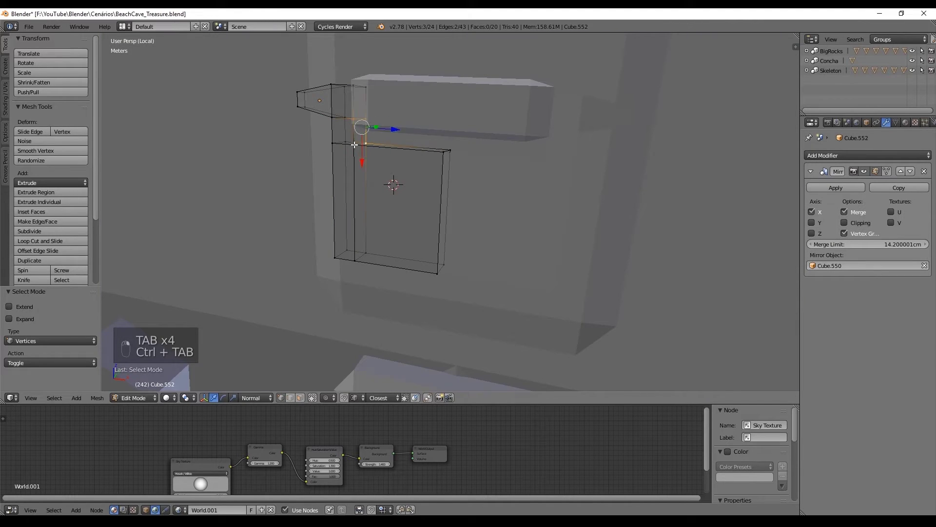
key(f)
key(a)
key(f)
key(a)
key(Tab)
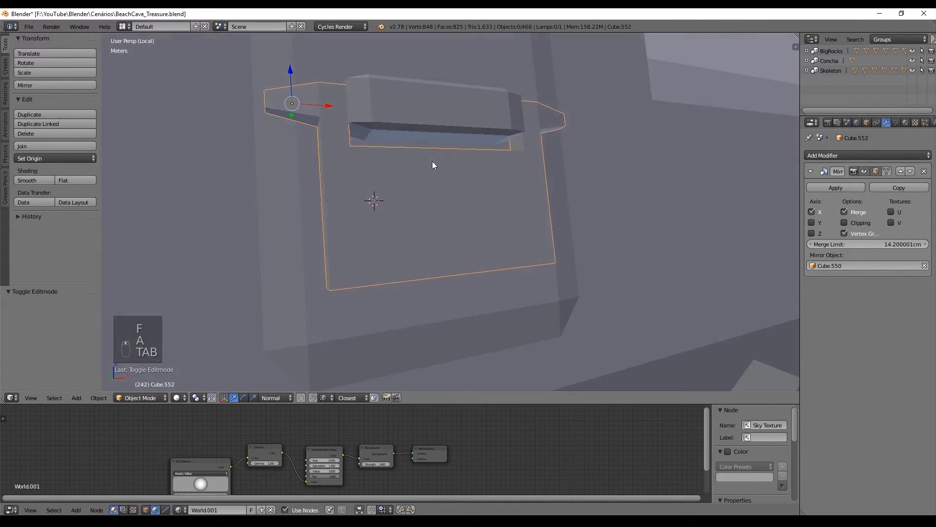
Add a lengthwise loop cut to the hasp flap and slide its edge loops into position.
key(Tab)
key(a)
key(b)
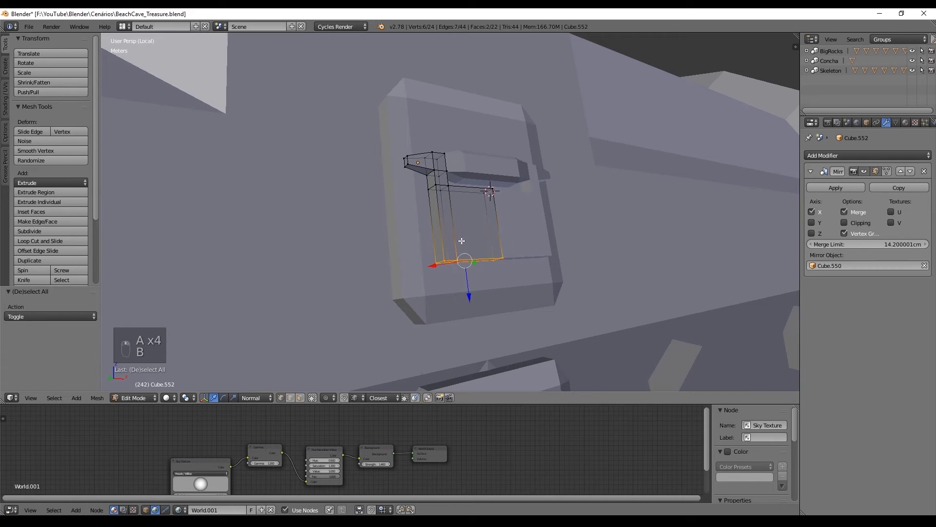
key(g)
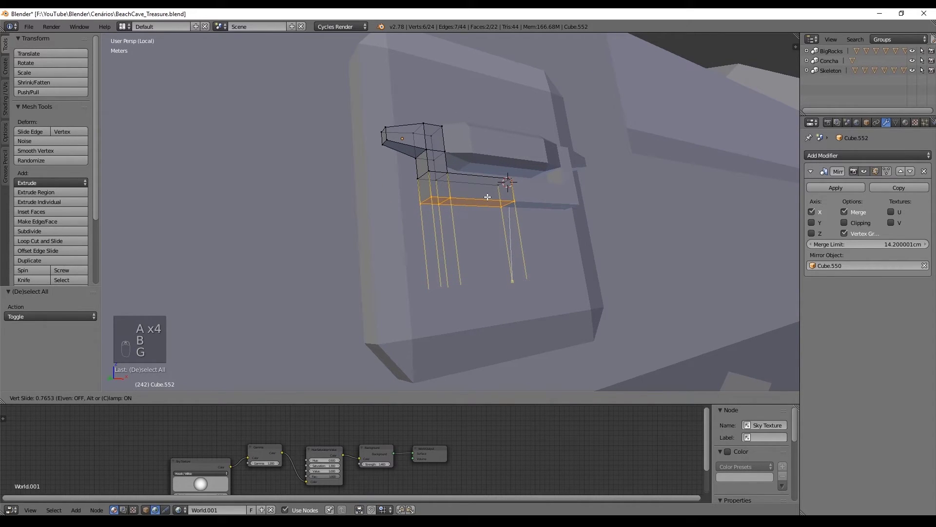
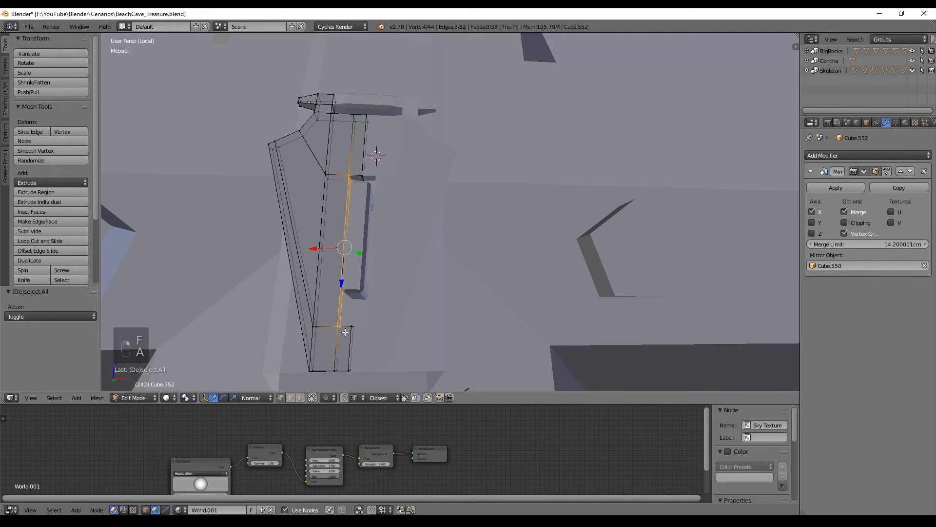
key(f)
key(a)
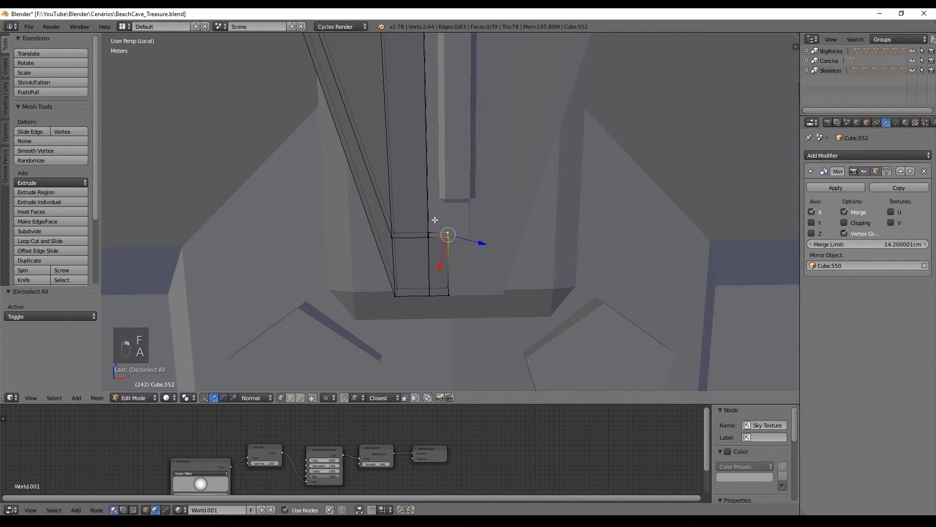
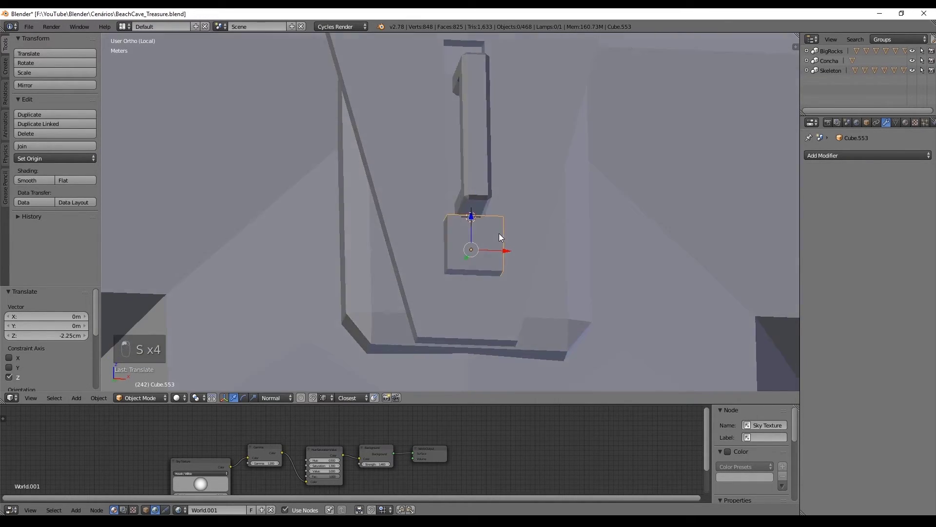
Move the padlock block beneath the hasp and loop-cut it in half.
key(s)
drag(479, 280, 488, 284)
key(shift+s)
key(ctrl+r)
key(ctrl+Tab)
key(a)
Stretch the padlock body into a tall box and delete its hidden faces.
key(b)
key(a)
key(b)
key(Delete)
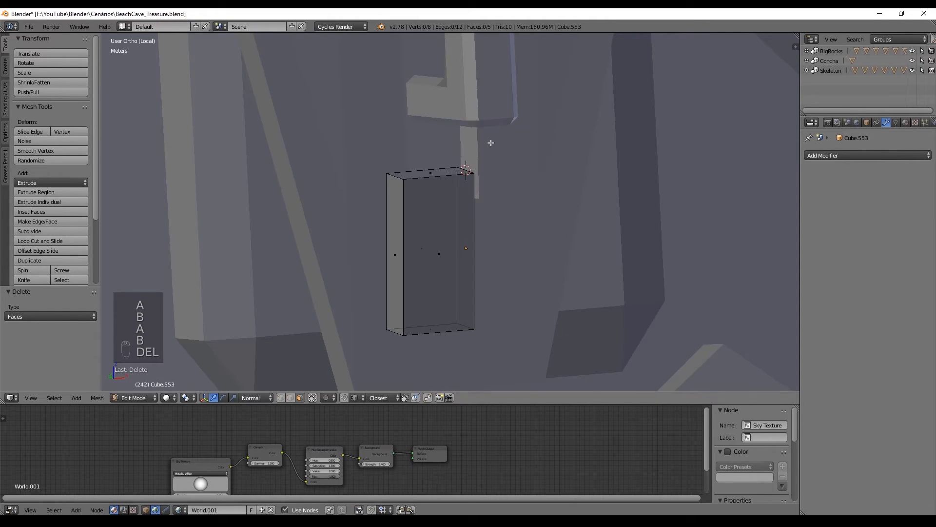
key(z)
drag(549, 162, 537, 168)
Shrink the Bezier curve to shackle size and shape its points into an arc in front view.
key(s)
key(s)
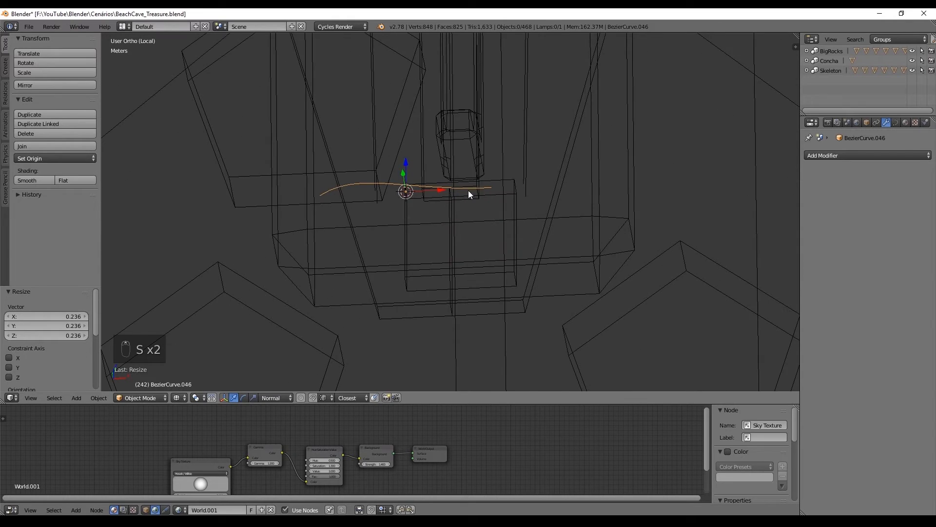
key(KP_1)
key(r)
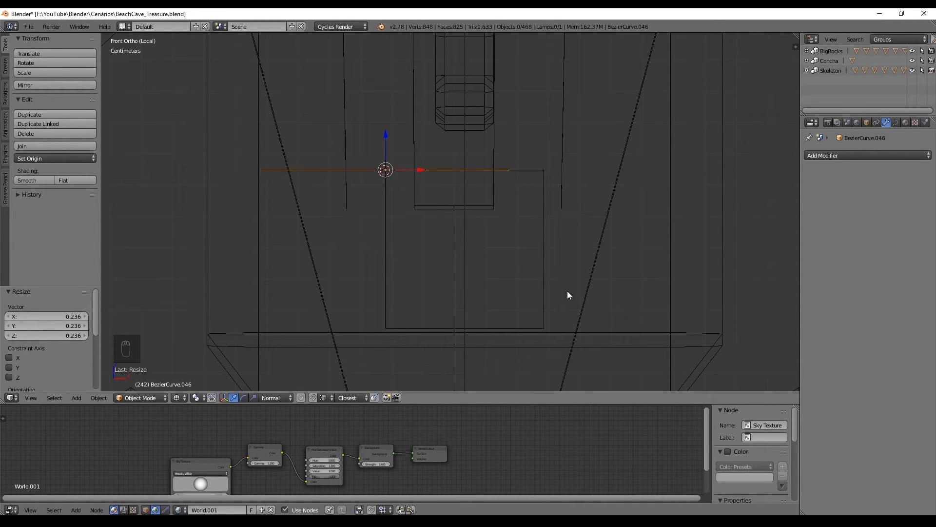
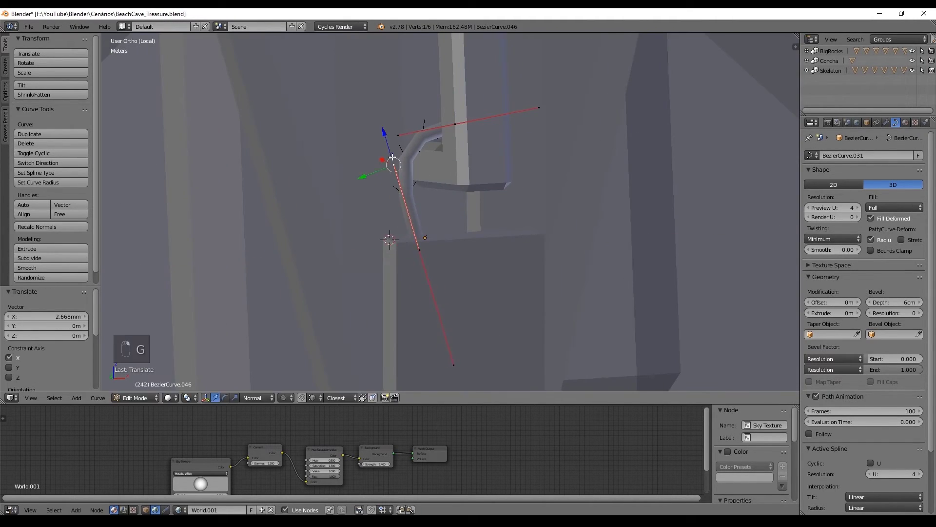
Give the shackle 10 cm bevel depth with full fill and mirror it across the padlock body.
key(Tab)
key(s)
middle_click(903, 127)
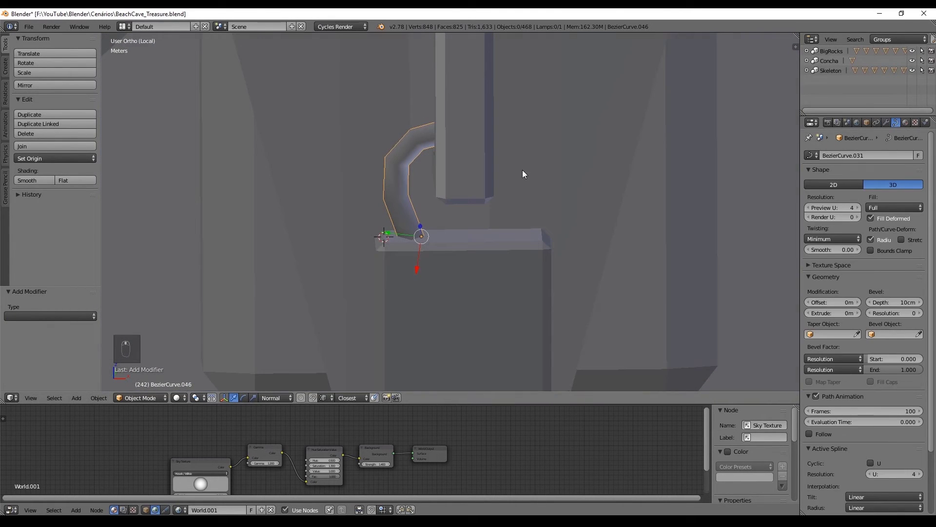
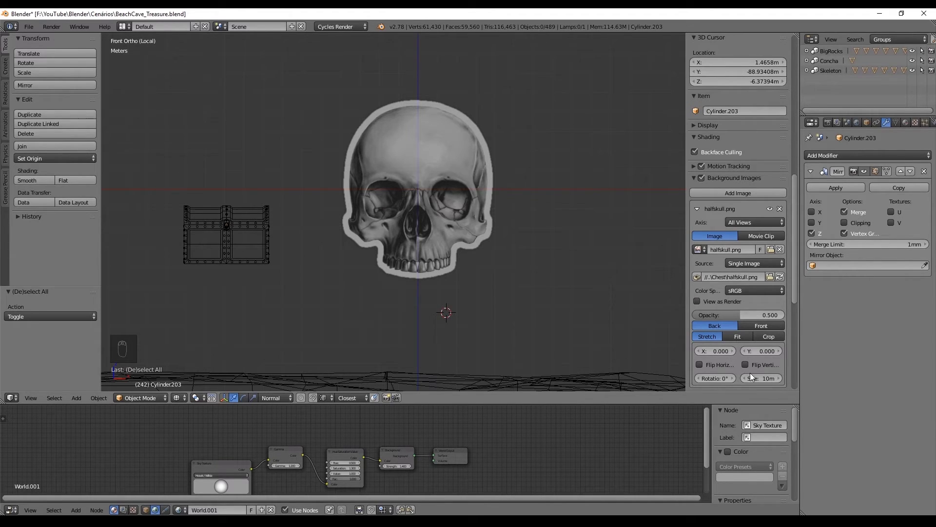
Add a plane over the halfskull.png reference, scale it to cover the skull and enter Edit Mode.
key(shift+a)
key(s)
key(s)
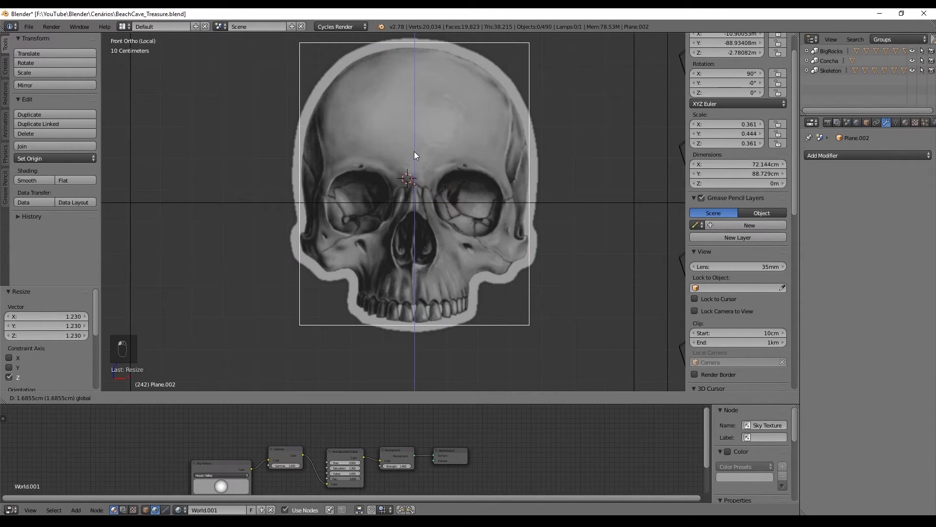
key(Tab)
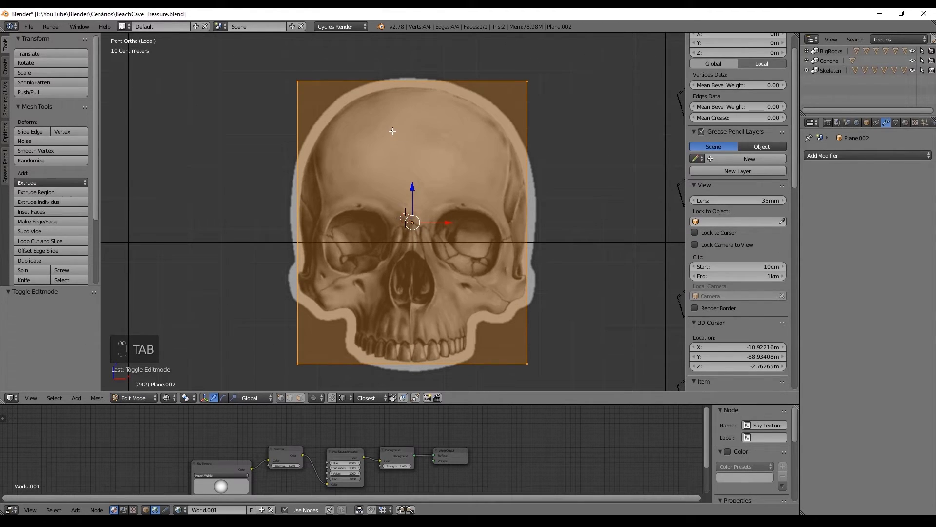
Add several horizontal loop cuts across the mirrored skull plane in Edit Mode.
key(Tab)
key(Tab)
key(ctrl+r)
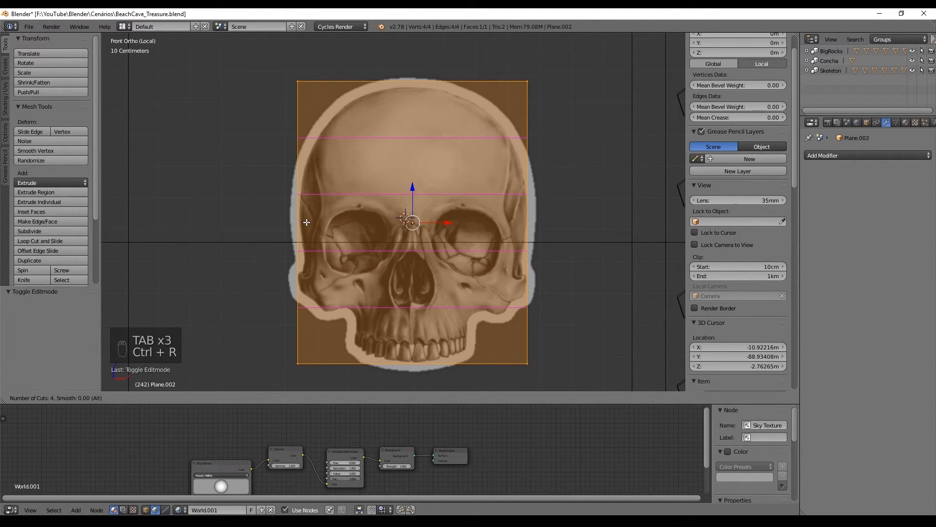
key(a)
key(b)
key(a)
key(b)
Narrow the top rows so the plane's upper edge follows the skull's crown.
key(s)
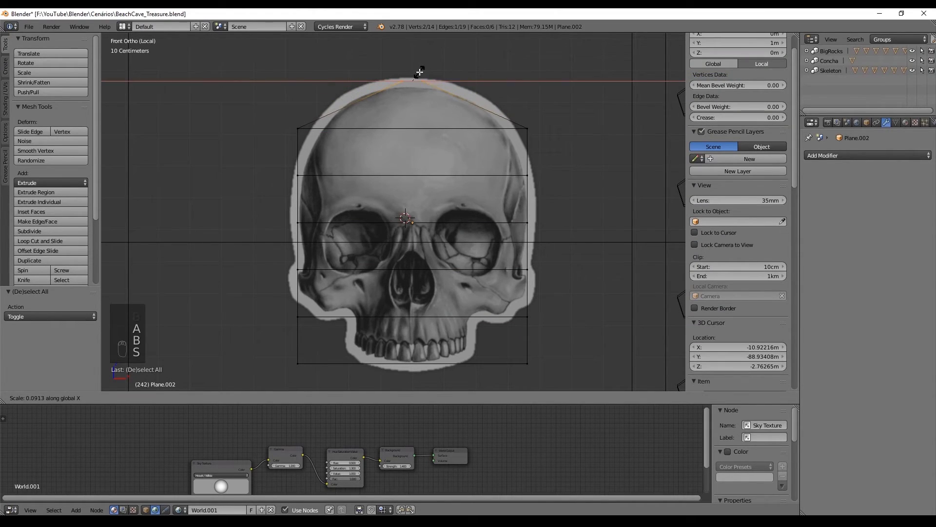
key(a)
key(b)
key(a)
key(b)
key(s)
key(a)
key(b)
key(ctrl+r)
key(a)
key(b)
key(Delete)
key(ctrl+z)
Cut extra loops and shift vertices to outline the skull's eye sockets.
key(Tab)
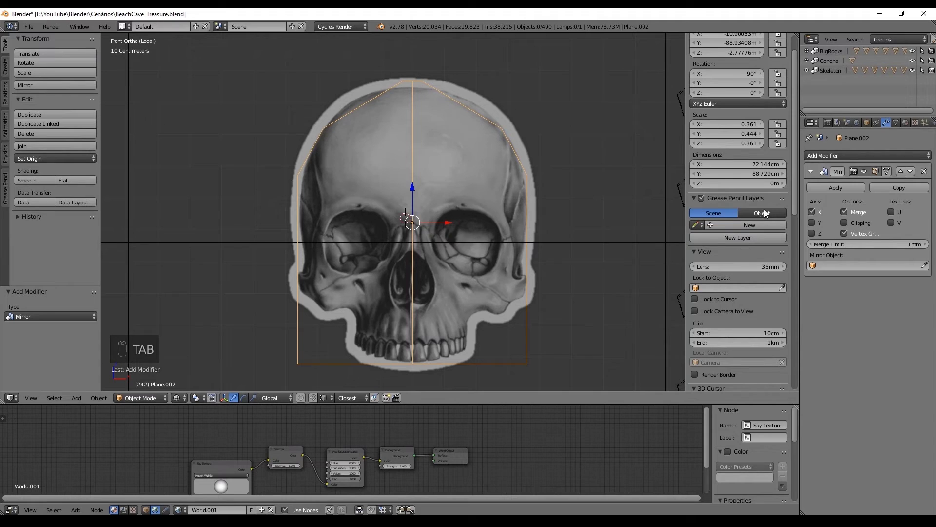
key(Tab)
key(a)
key(b)
key(a)
key(ctrl+r)
key(a)
key(b)
key(ctrl+z)
key(a)
key(b)
Add another set of loop cuts to give the side outline more vertices.
key(ctrl+r)
key(a)
key(b)
key(a)
key(b)
key(a)
key(b)
key(Tab)
key(Tab)
Refine the side of the skull with further cuts and vertex adjustments.
key(a)
key(b)
key(a)
key(a)
key(ctrl+r)
key(a)
key(b)
key(a)
key(b)
key(ctrl+r)
Move vertices to trace the jaw outline and delete faces lying outside it.
key(a)
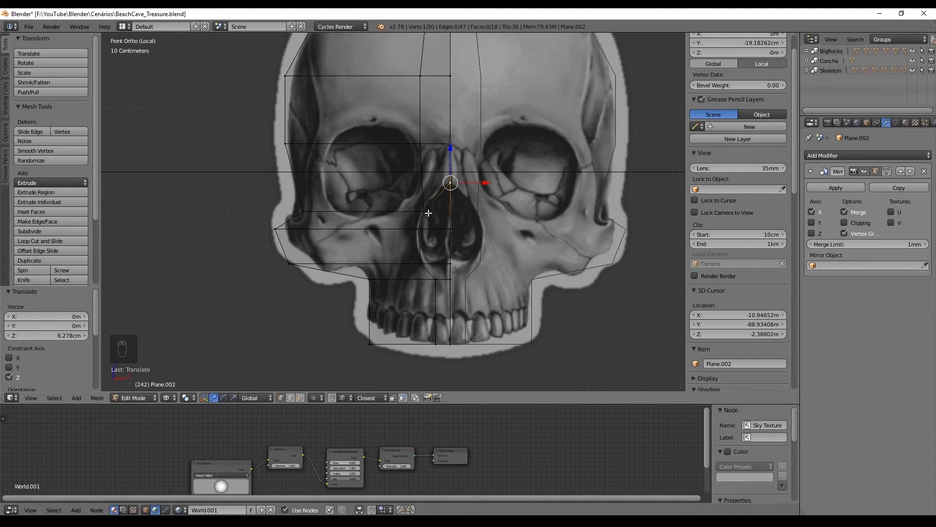
key(ctrl+Tab)
key(Delete)
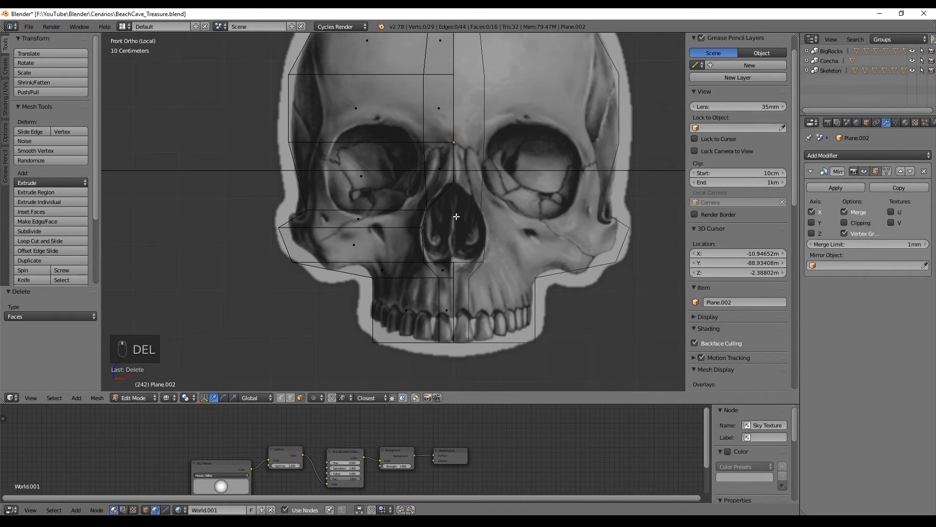
key(Tab)
key(Tab)
key(a)
key(a)
key(ctrl+Tab)
key(a)
key(a)
key(b)
key(a)
key(b)
Add an edge loop across the skull, remove stray geometry and snap a vertex onto the outline.
key(ctrl+r)
key(ctrl+r)
key(ctrl+z)
key(ctrl+r)
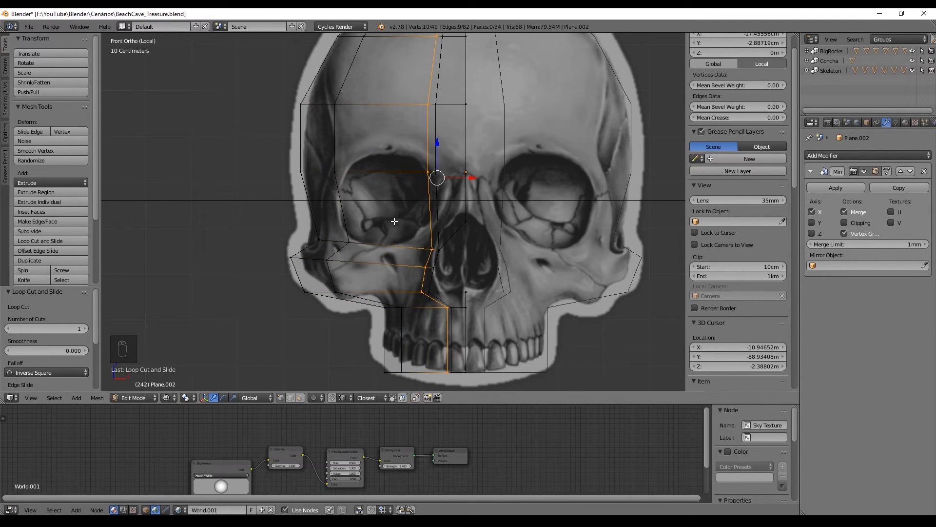
key(ctrl+Tab)
key(Delete)
key(ctrl+Tab)
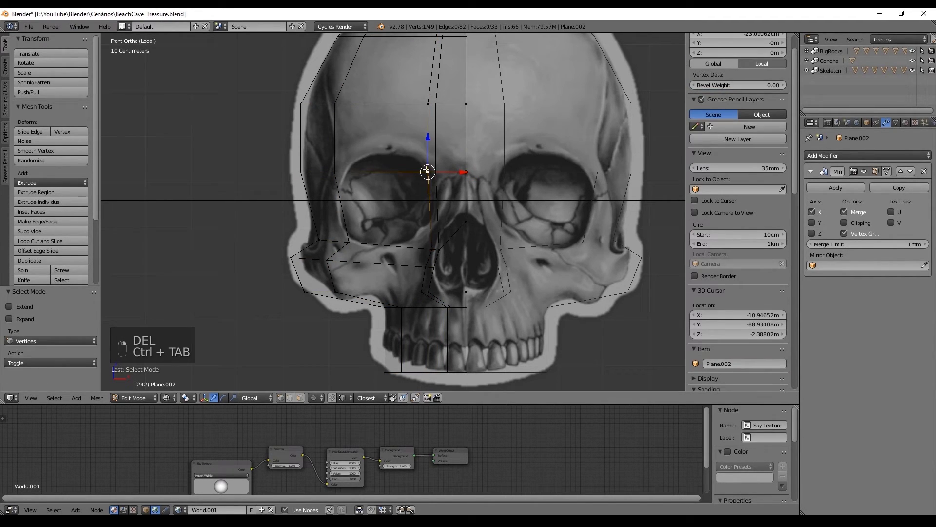
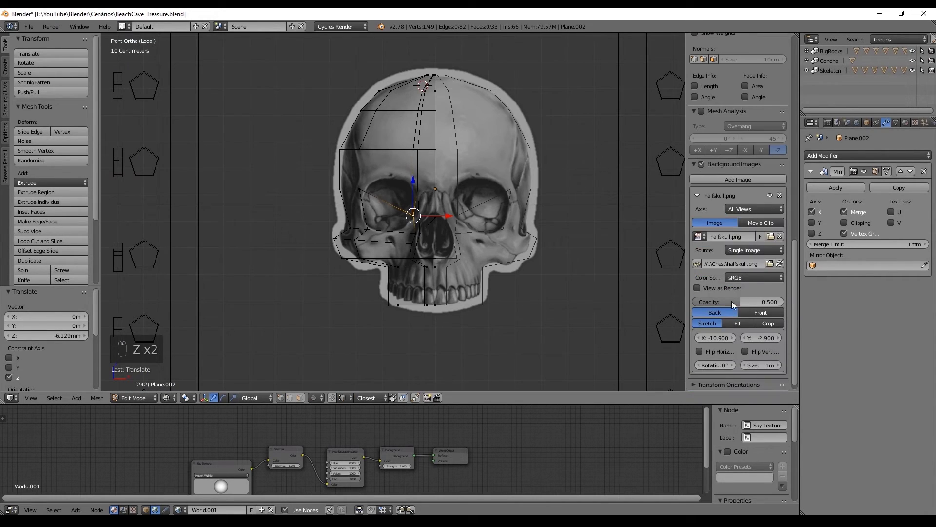
click(771, 199)
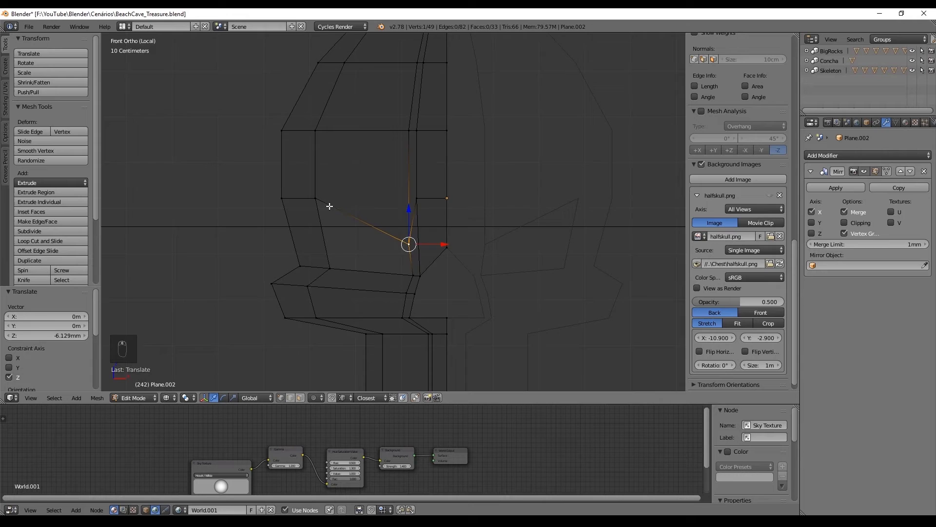
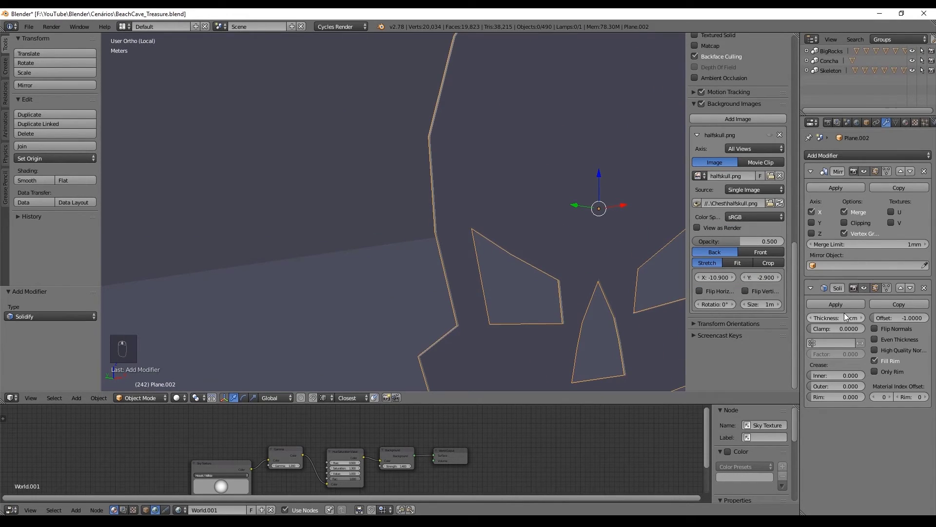
View the emblem from the front in wireframe and start cutting loops for the teeth.
drag(549, 209, 479, 205)
key(KP_1)
key(z)
key(Tab)
key(ctrl+r)
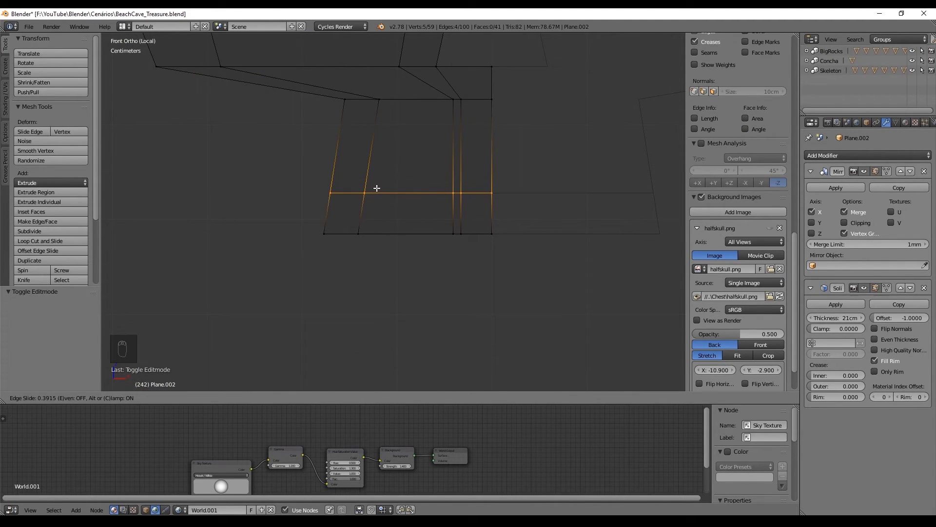
key(ctrl+z)
key(ctrl+Tab)
key(Tab)
key(Tab)
Cut loops between the teeth and delete the faces to open the gaps.
key(ctrl+r)
key(a)
key(ctrl+r)
key(ctrl+Tab)
key(ctrl+r)
key(ctrl+Tab)
key(Delete)
Rotate, scale down and slide the skull emblem flat onto the chest's front panel.
key(ctrl+Tab)
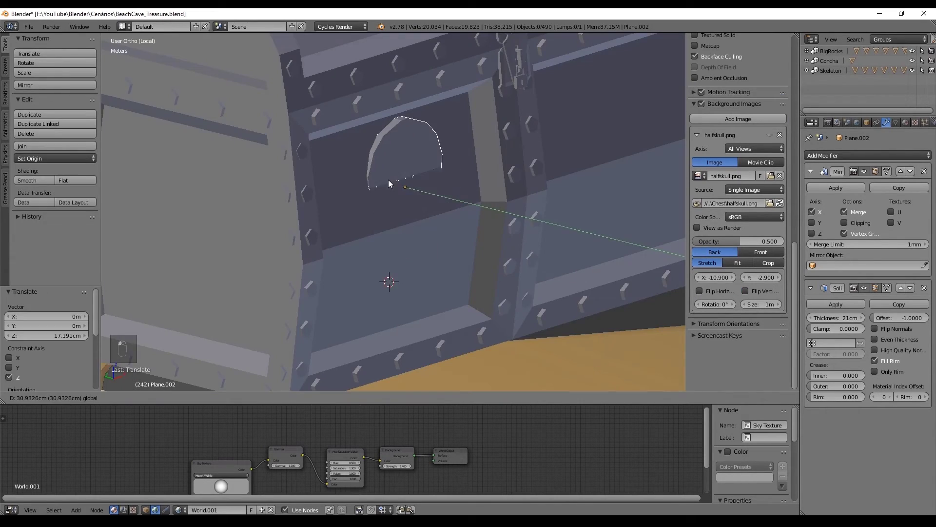
key(s)
key(r)
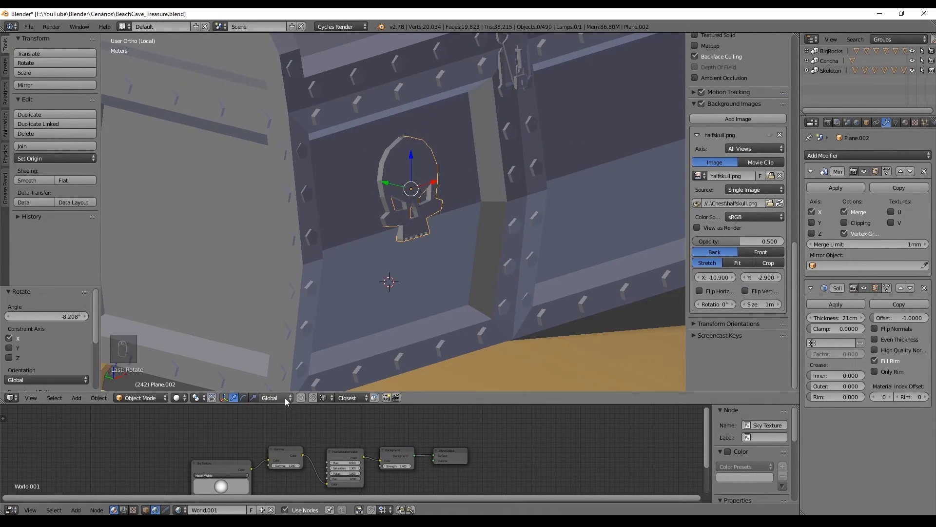
drag(450, 161, 409, 154)
key(s)
key(KP_1)
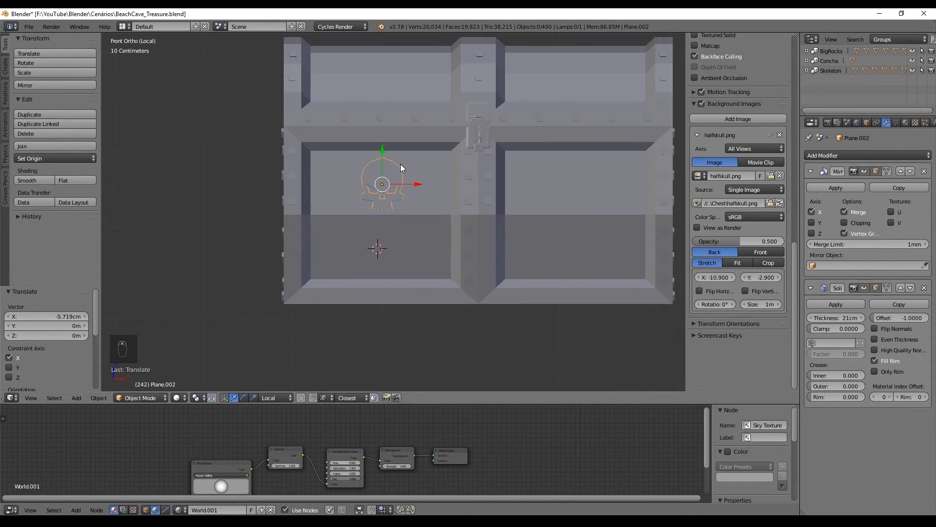
Mirror the skull emblem onto the opposite panel using ChestBase as the mirror object.
click(386, 158)
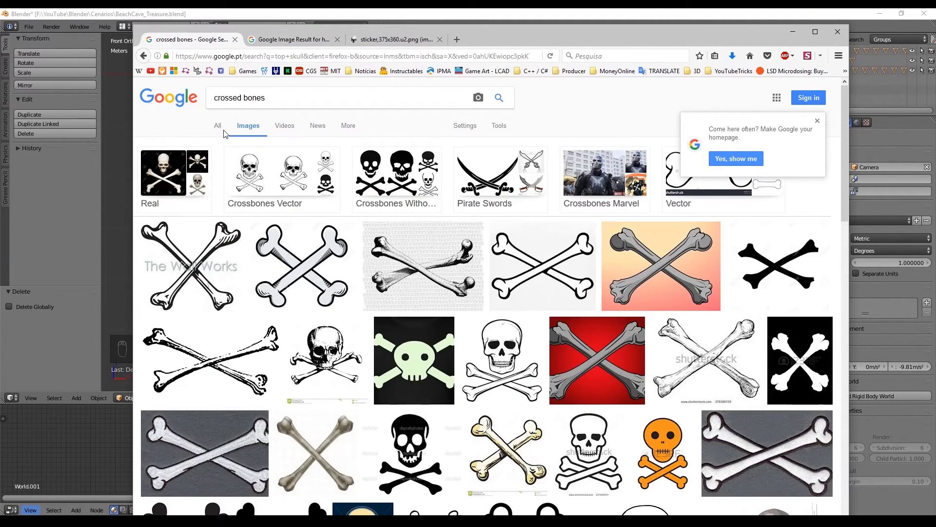
key(ctrl+shift+z)
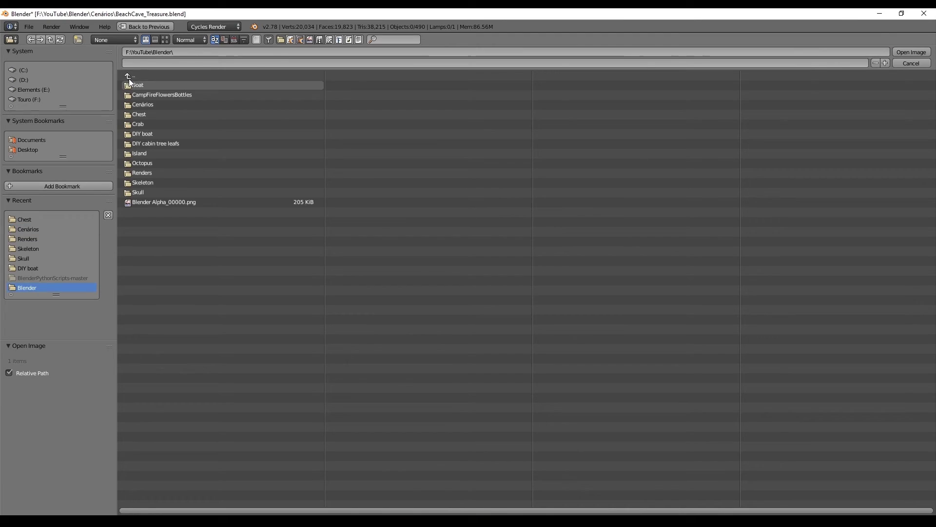
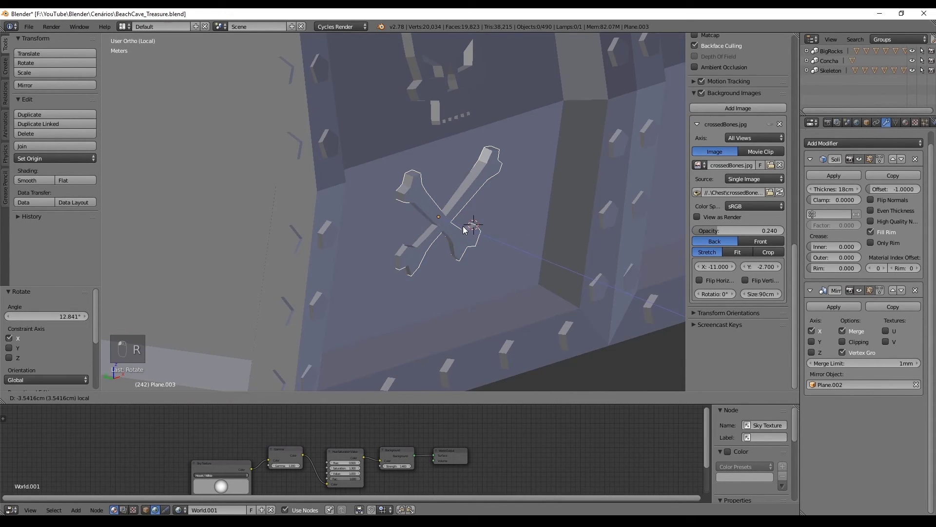
Position the crossed bones beneath the skull and mirror them onto the other panel.
drag(501, 212, 513, 231)
middle_click(481, 187)
key(g)
key(s)
key(g)
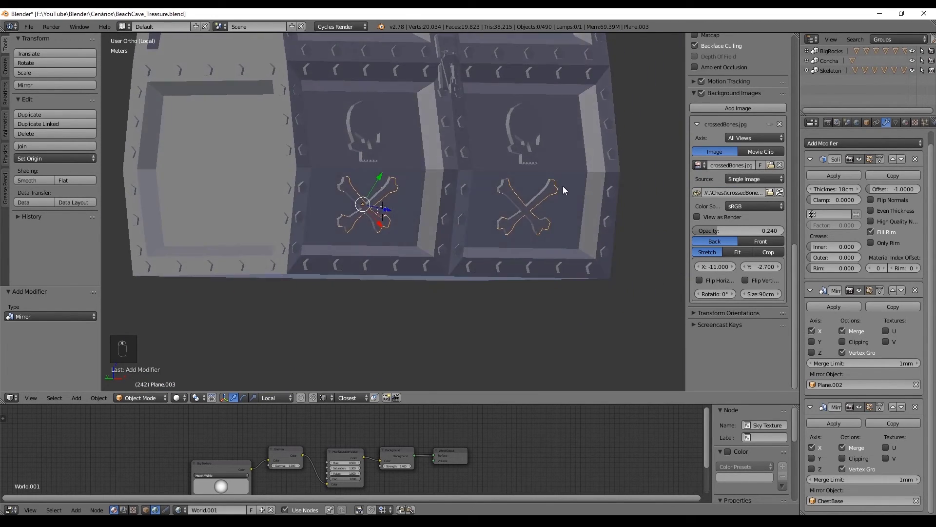
Select the padlock, enlarge it and lower it on the chest front.
middle_click(544, 206)
key(a)
click(398, 216)
key(s)
drag(448, 161, 479, 145)
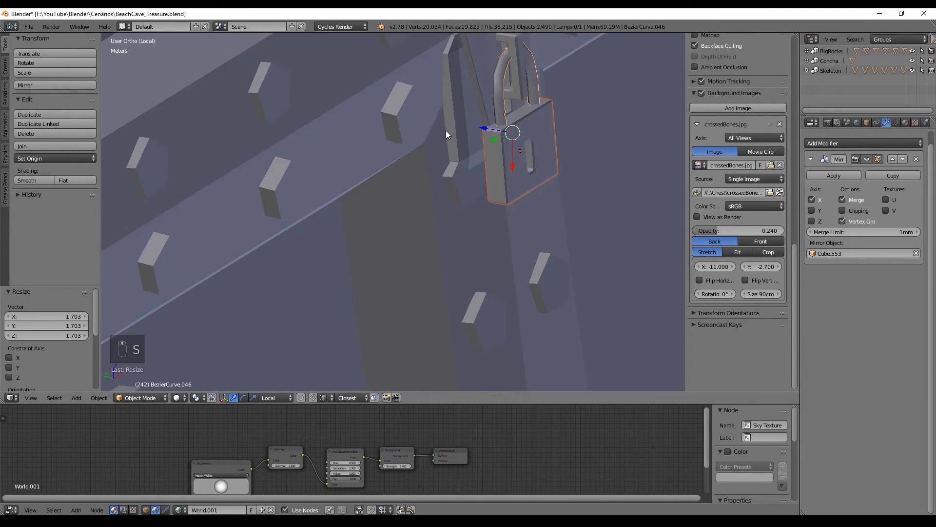
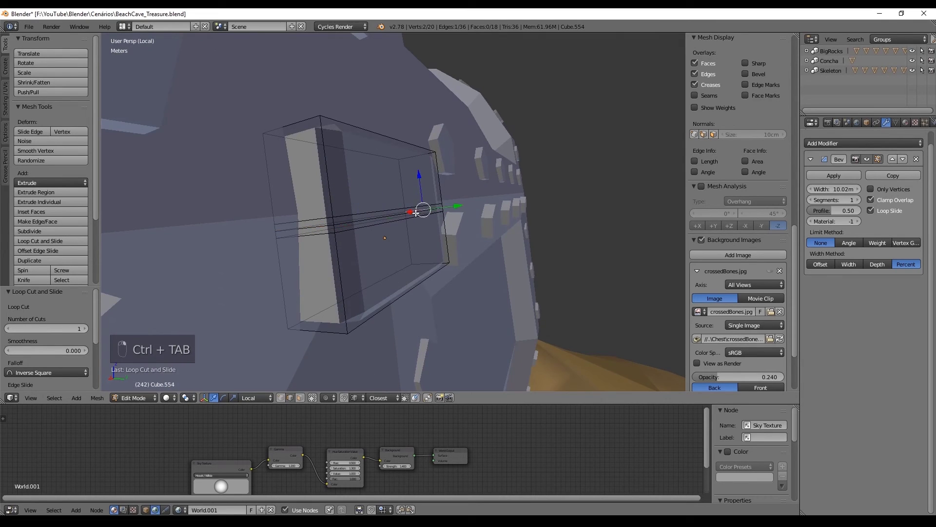
Loop cut and shrink a cube into a hinge piece flattened against the chest back.
key(Tab)
key(Tab)
key(s)
key(Tab)
key(s)
key(s)
key(s)
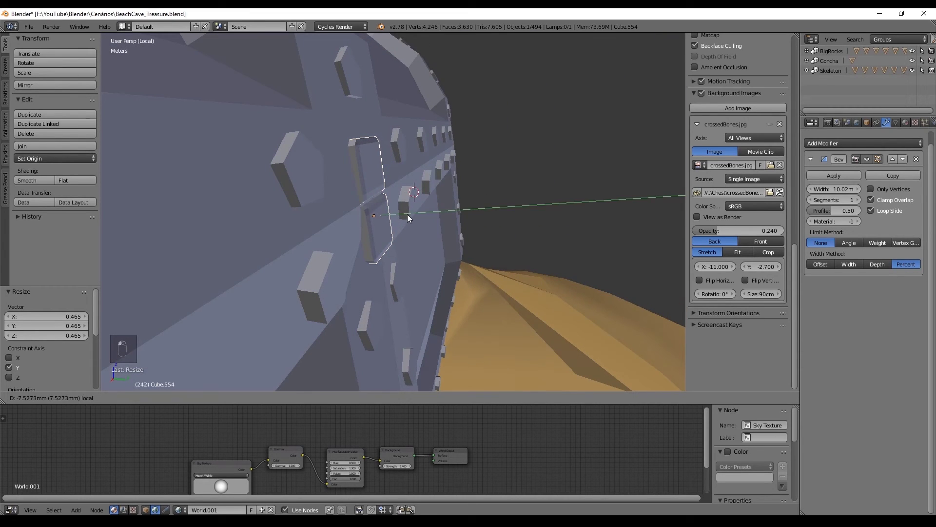
drag(480, 256, 517, 233)
key(Tab)
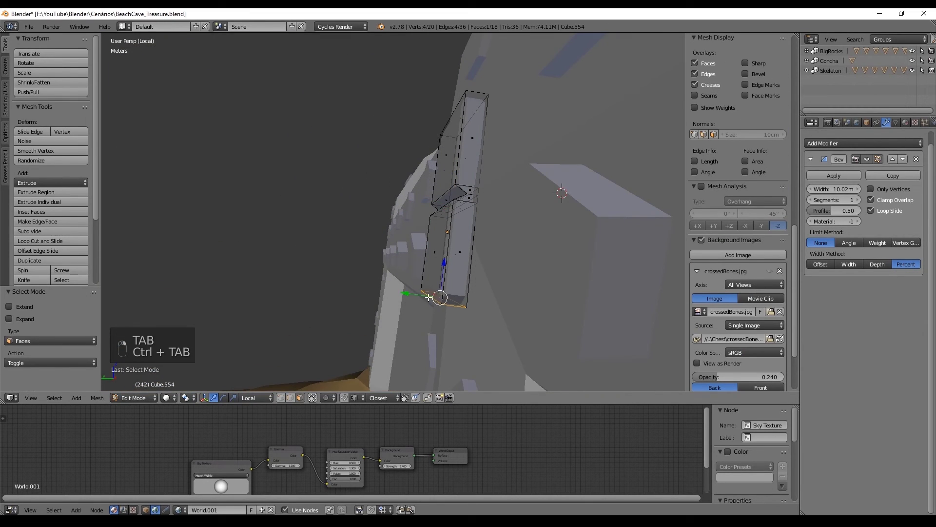
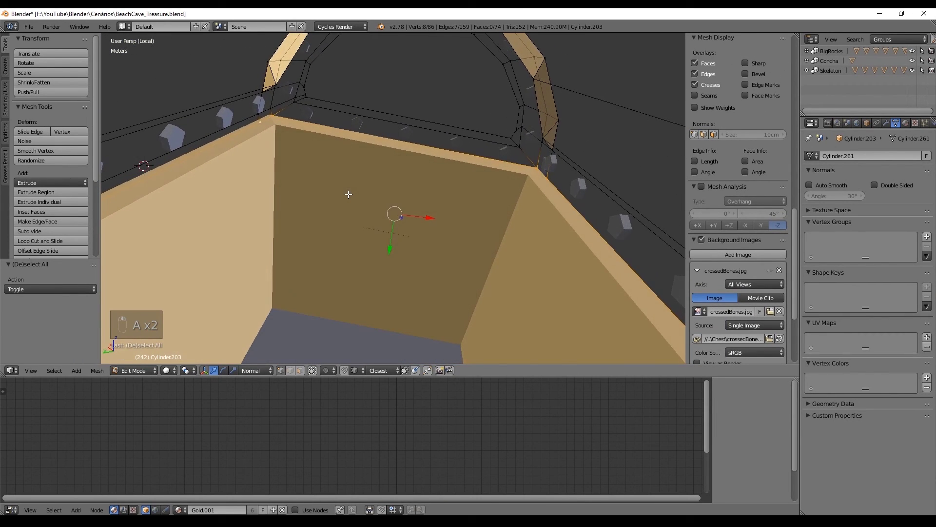
Fill and test-extrude the lid's inner faces, then merge the overlapping vertices.
key(g)
key(f)
key(g)
key(e)
key(s)
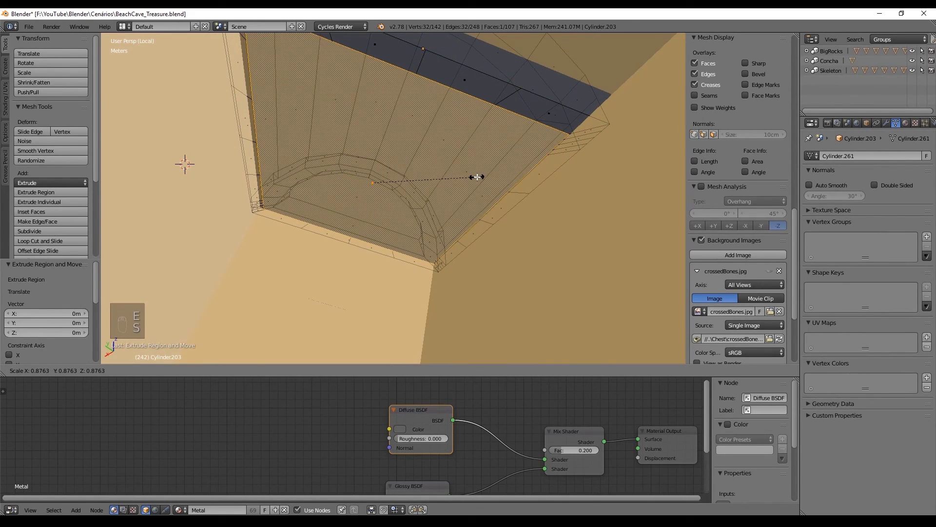
key(ctrl+z)
key(ctrl+Tab)
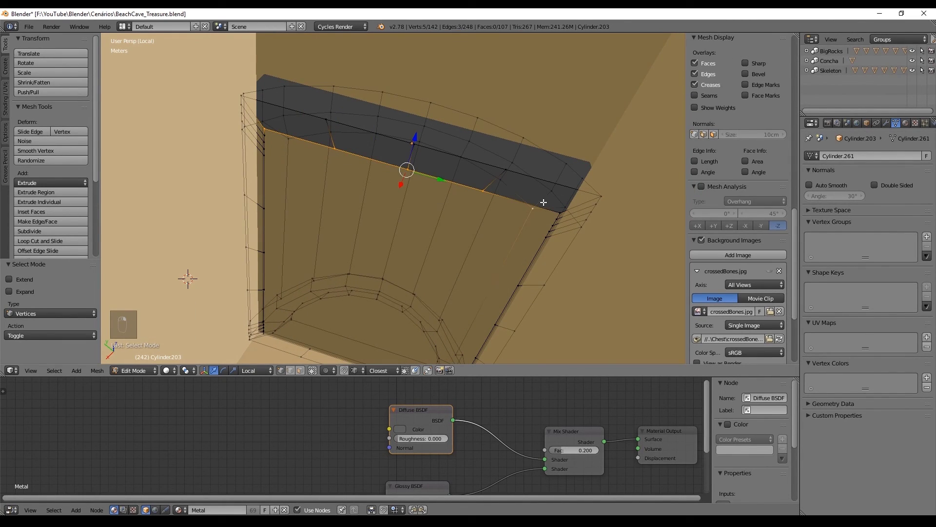
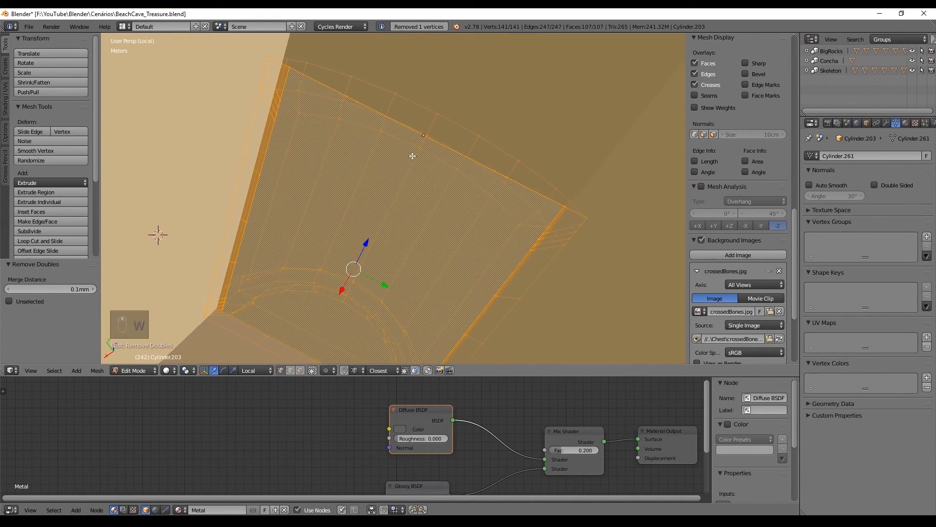
key(ctrl+z)
key(ctrl+Tab)
Extrude the inner faces about 41 cm down, narrow them and delete leftovers to hollow the lid.
key(e)
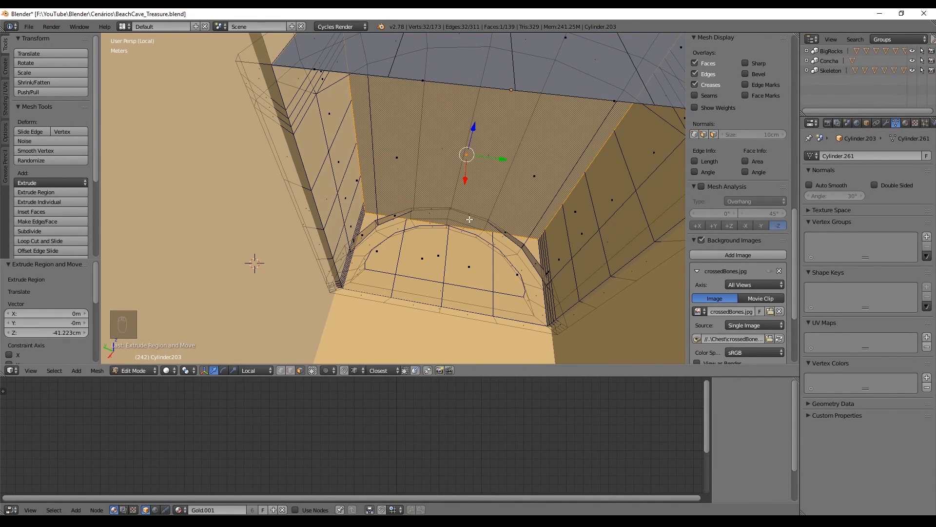
key(s)
key(s)
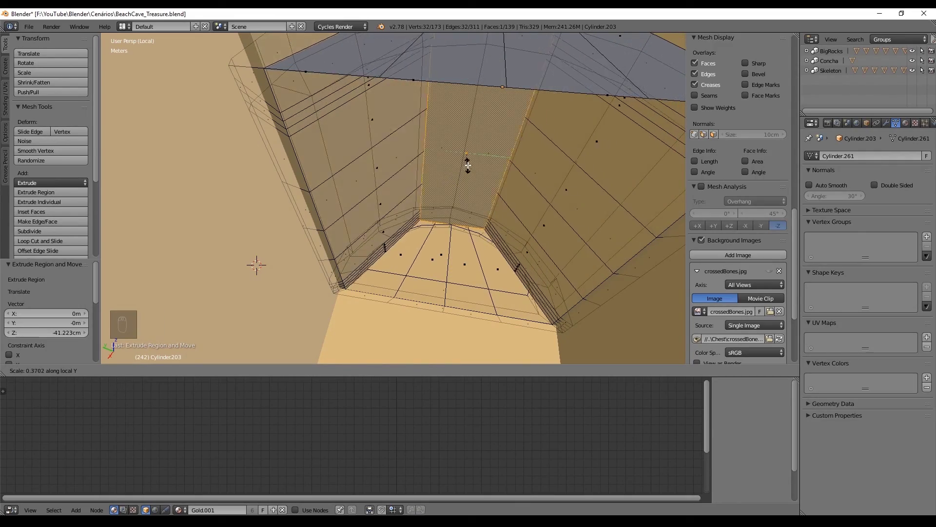
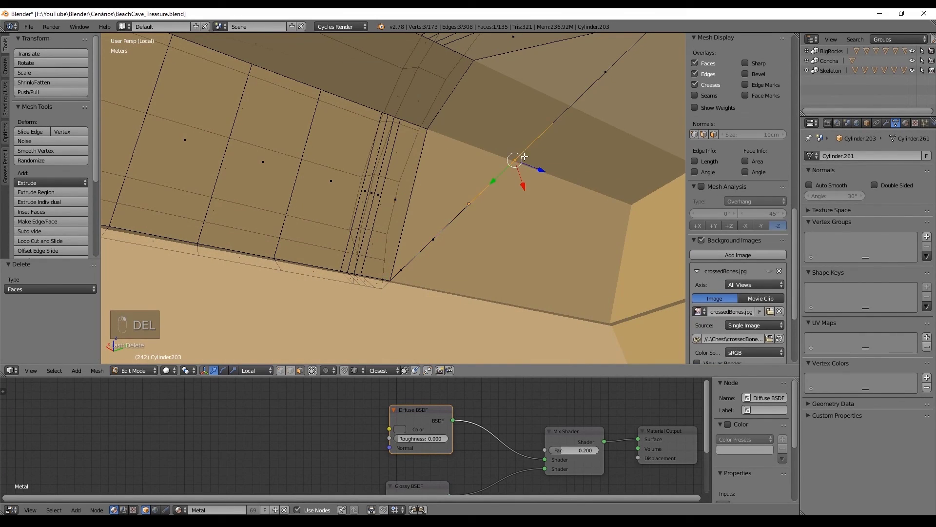
key(Delete)
key(Tab)
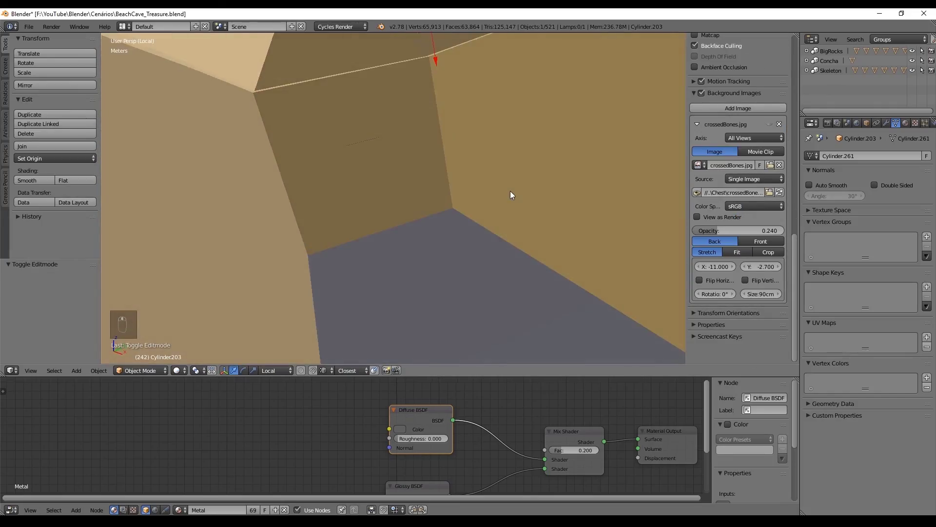